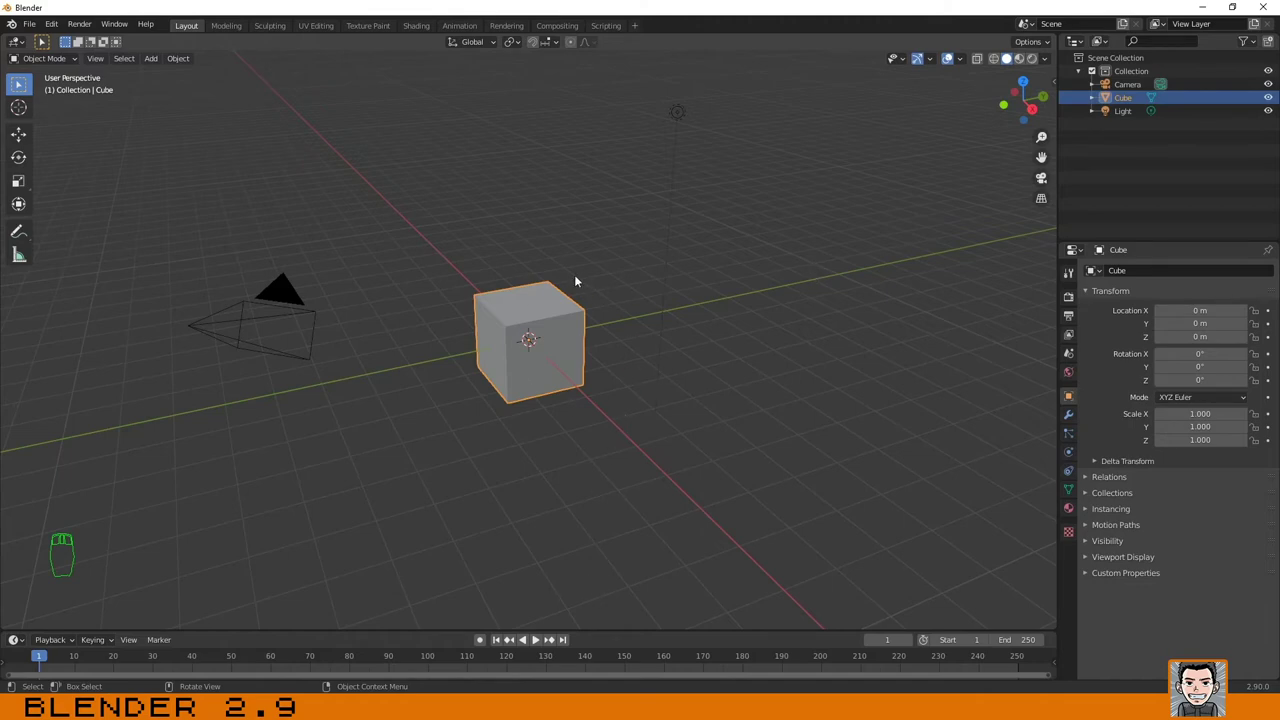
# Orbit around the cube and briefly check the navigation preferences before closing them.
pyautogui.moveTo(511, 289); pyautogui.dragTo(517, 280)
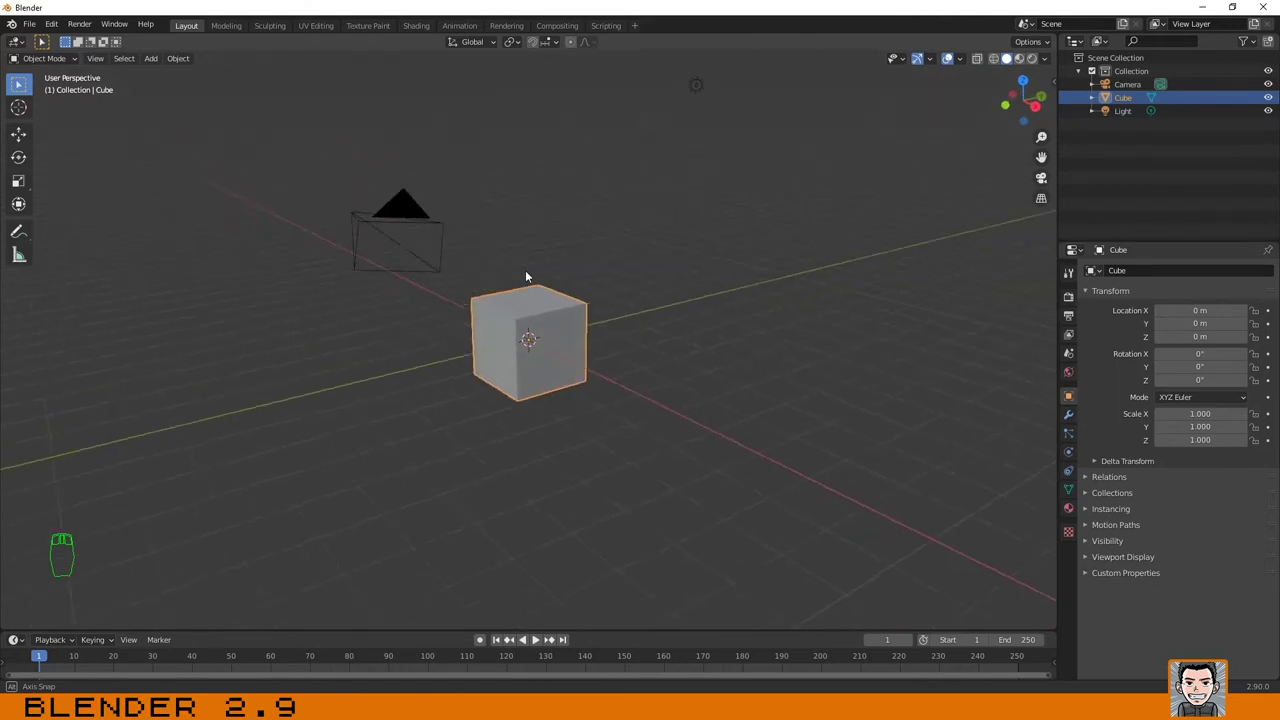
pyautogui.moveTo(397, 257); pyautogui.dragTo(69, 281)
pyautogui.moveTo(51, 25); pyautogui.dragTo(79, 219)
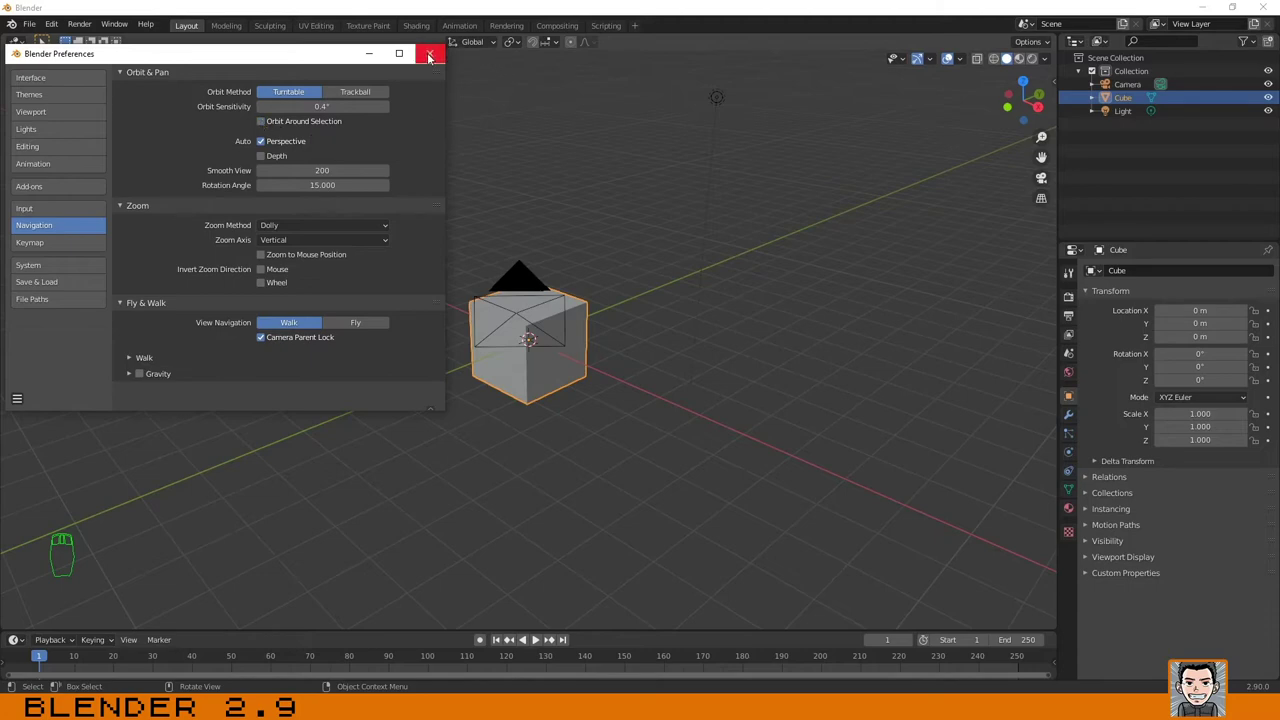
pyautogui.click(643, 269)
pyautogui.moveTo(742, 292); pyautogui.dragTo(494, 272)
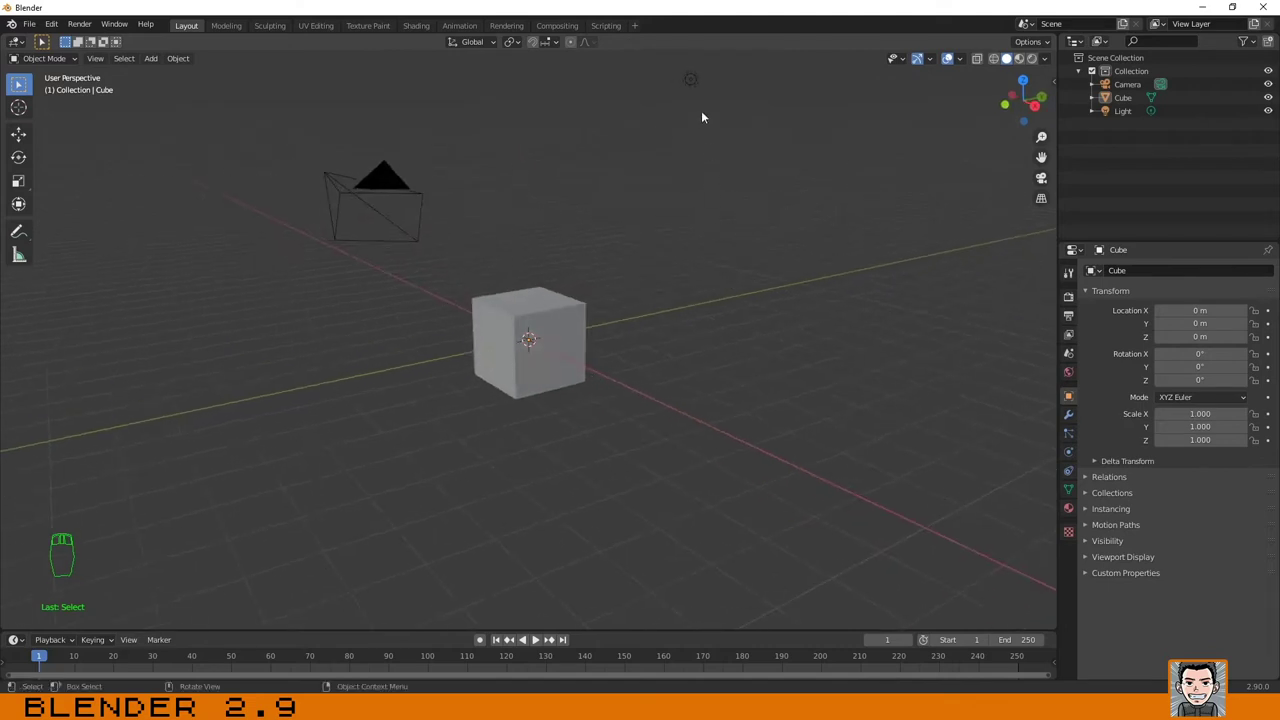
# Select the light, then the camera, then the cube, orbiting and panning between each.
pyautogui.click(691, 81)
pyautogui.moveTo(609, 275); pyautogui.dragTo(595, 273)
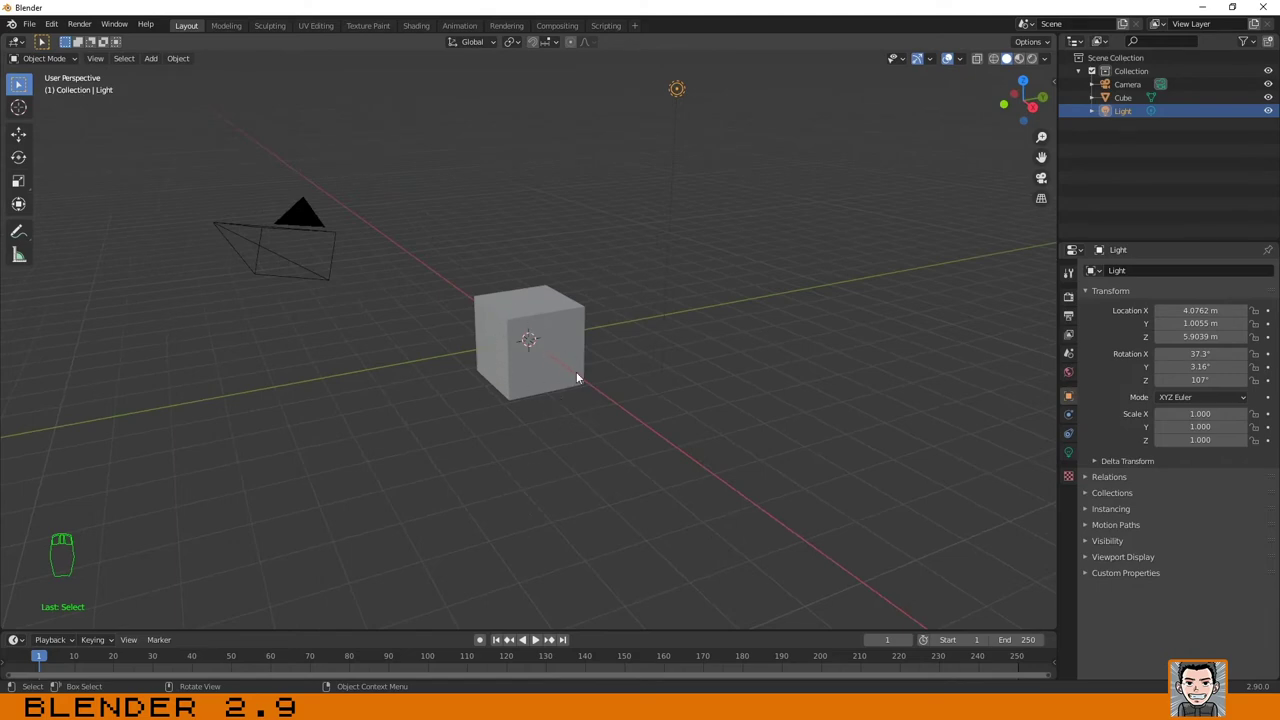
pyautogui.click(524, 333)
pyautogui.middleClick(596, 340)
pyautogui.middleClick(328, 344)
pyautogui.click(293, 347)
pyautogui.middleClick(690, 344)
pyautogui.middleClick(520, 332)
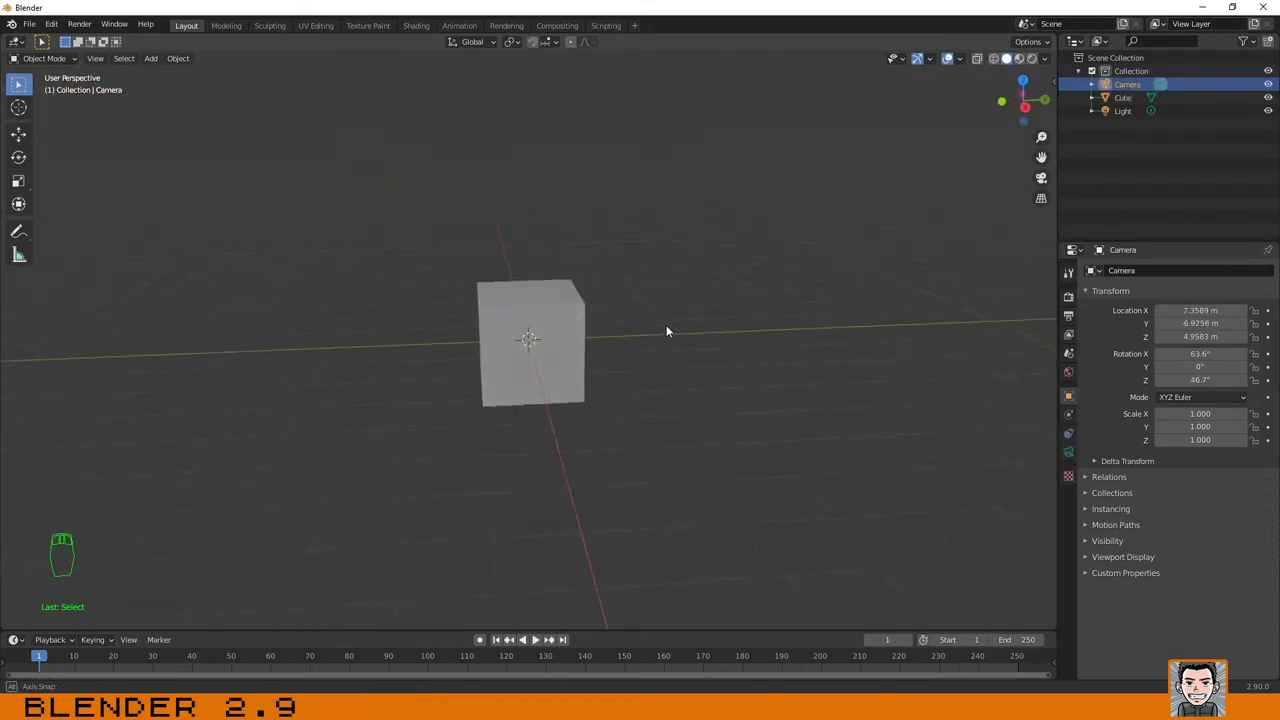
pyautogui.moveTo(590, 310); pyautogui.dragTo(648, 289)
pyautogui.click(526, 314)
# Cycle the selection through light, camera and cube again while orbiting the scene from many angles.
pyautogui.moveTo(754, 262); pyautogui.dragTo(331, 352)
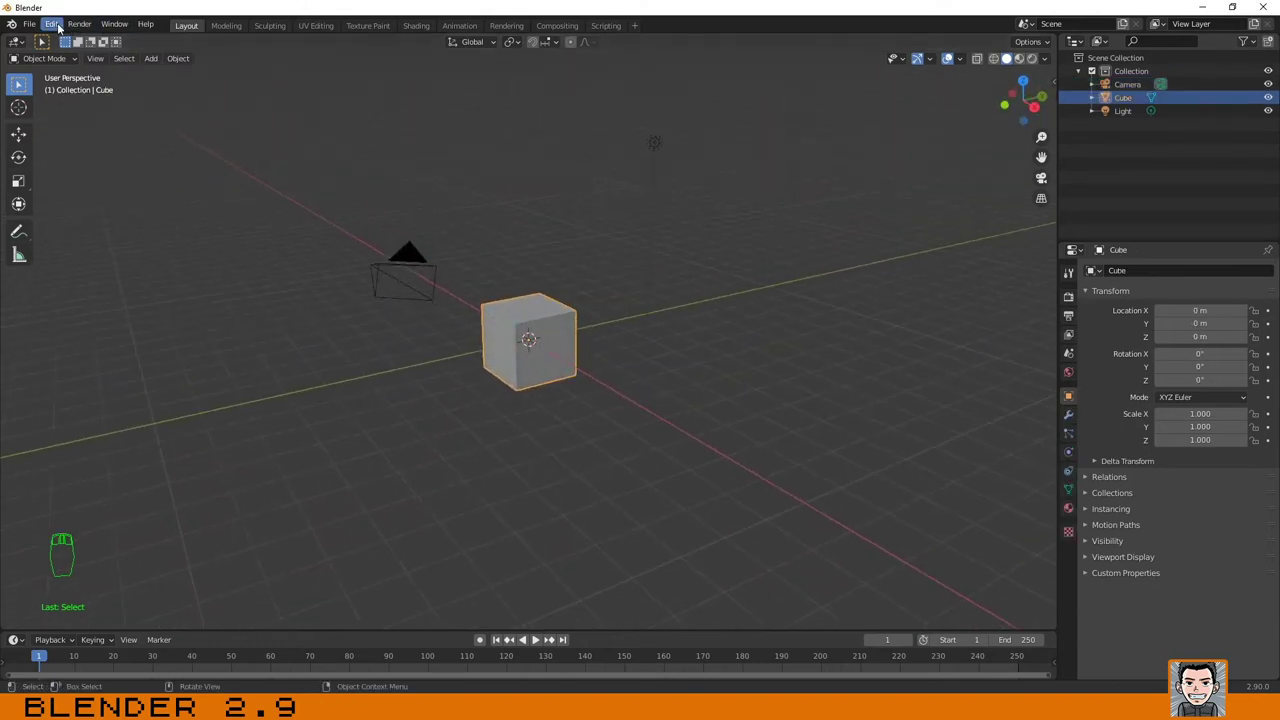
pyautogui.moveTo(57, 27); pyautogui.dragTo(53, 229)
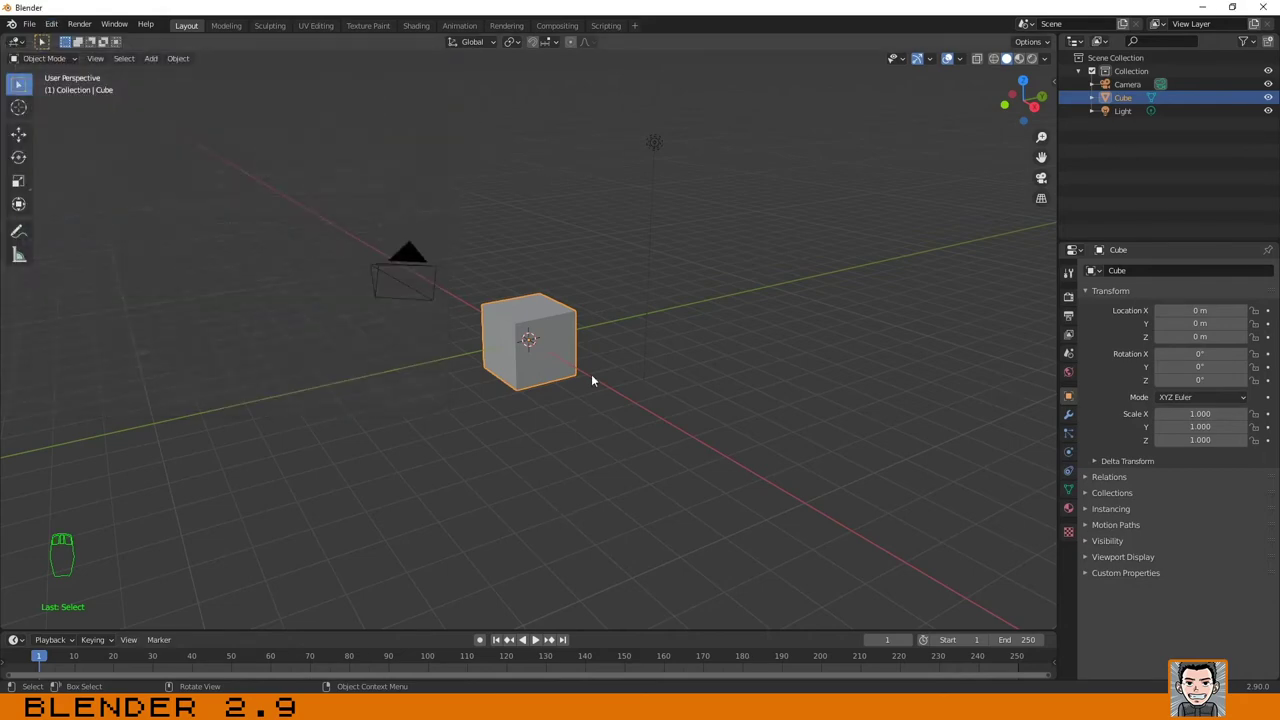
pyautogui.moveTo(645, 325); pyautogui.dragTo(418, 298)
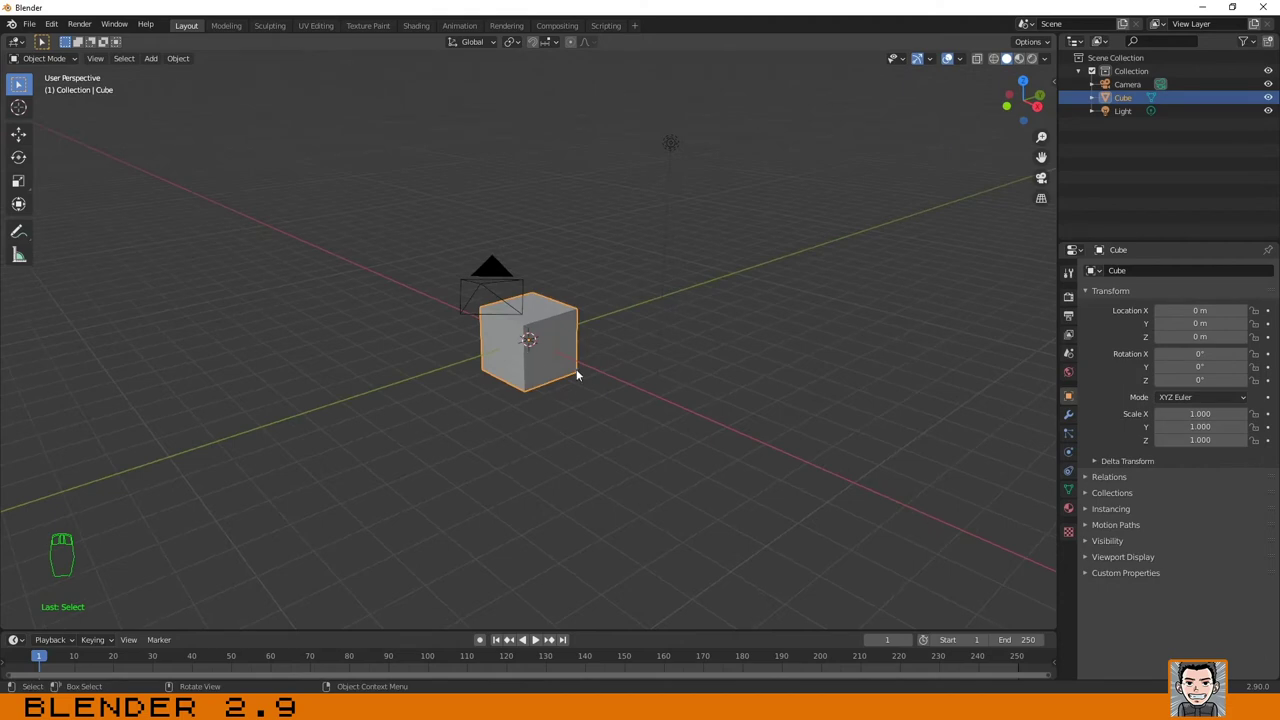
pyautogui.click(675, 145)
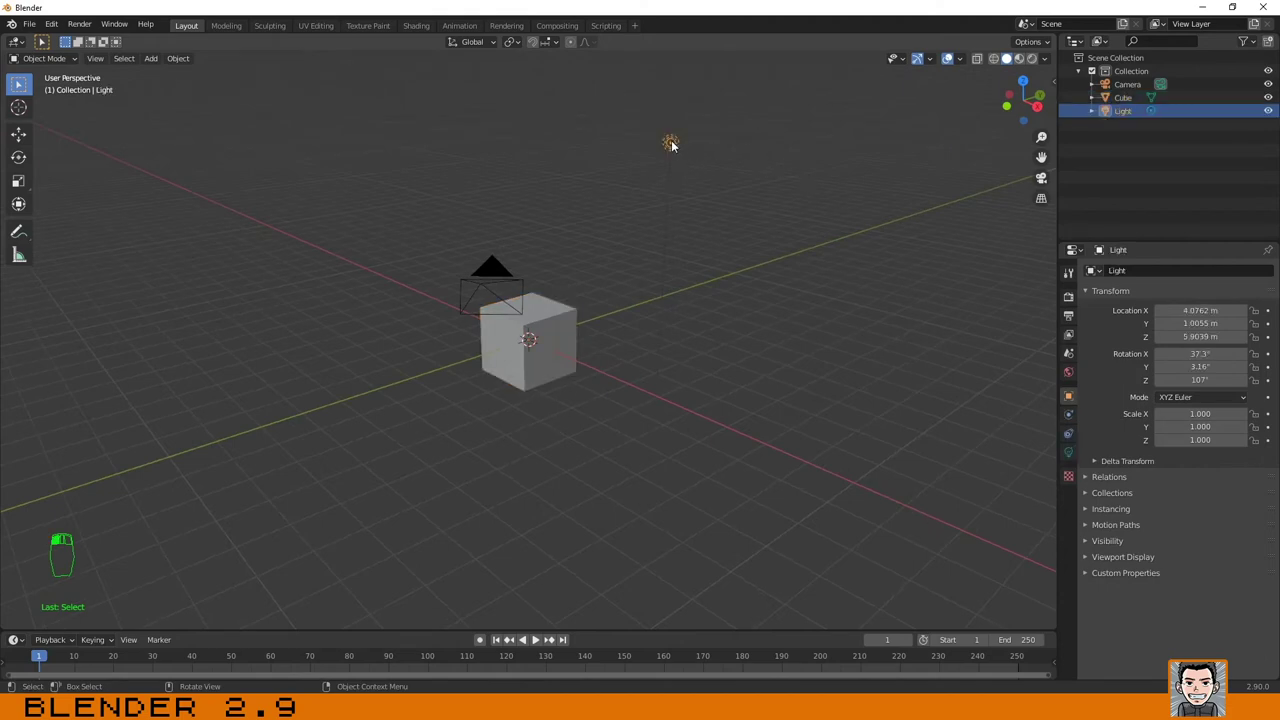
pyautogui.moveTo(756, 191); pyautogui.dragTo(505, 159)
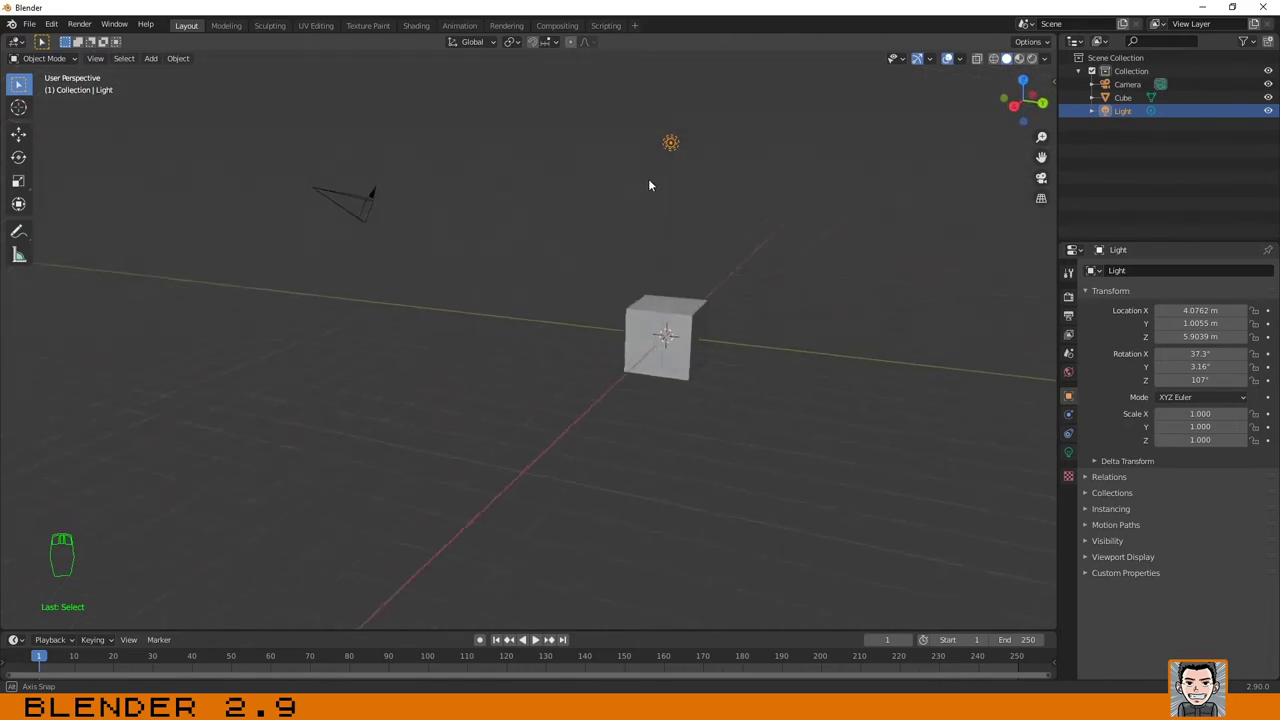
pyautogui.click(338, 206)
pyautogui.moveTo(296, 269); pyautogui.dragTo(474, 230)
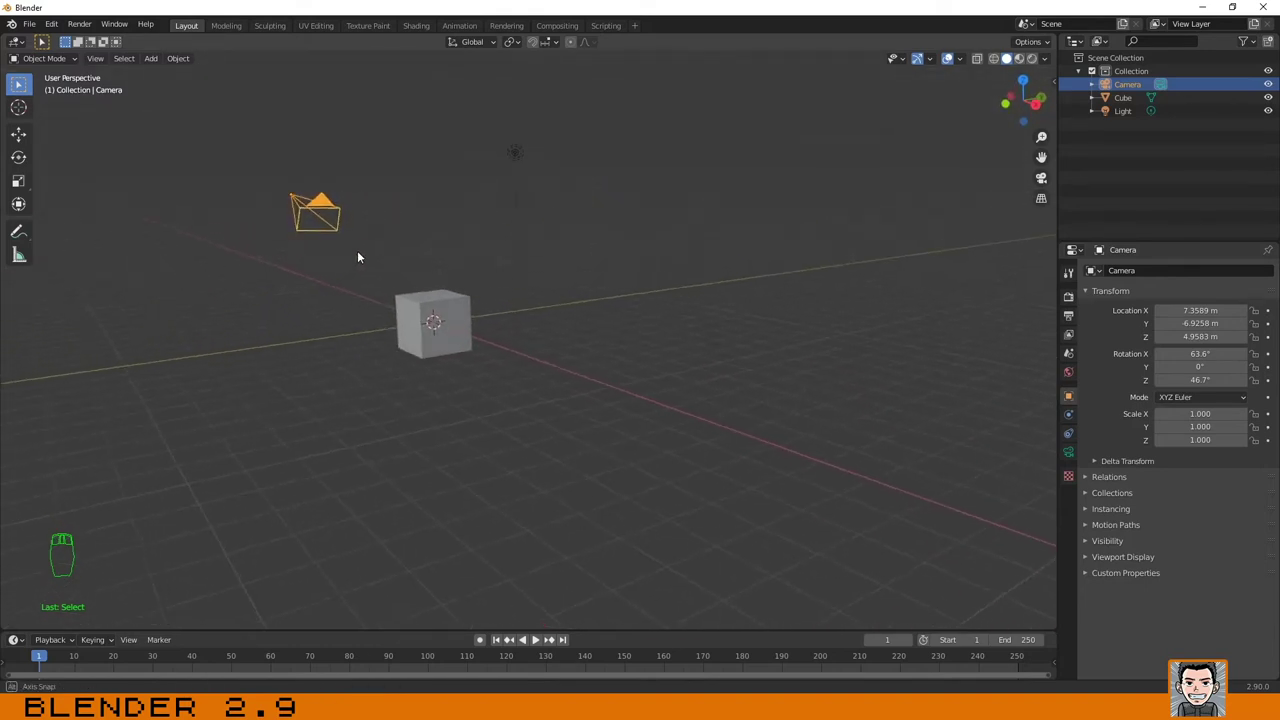
pyautogui.moveTo(510, 284); pyautogui.dragTo(445, 319)
pyautogui.moveTo(445, 319); pyautogui.dragTo(678, 315)
pyautogui.moveTo(678, 315); pyautogui.dragTo(874, 264)
pyautogui.moveTo(672, 230); pyautogui.dragTo(935, 125)
pyautogui.moveTo(927, 161); pyautogui.dragTo(582, 357)
pyautogui.click(574, 367)
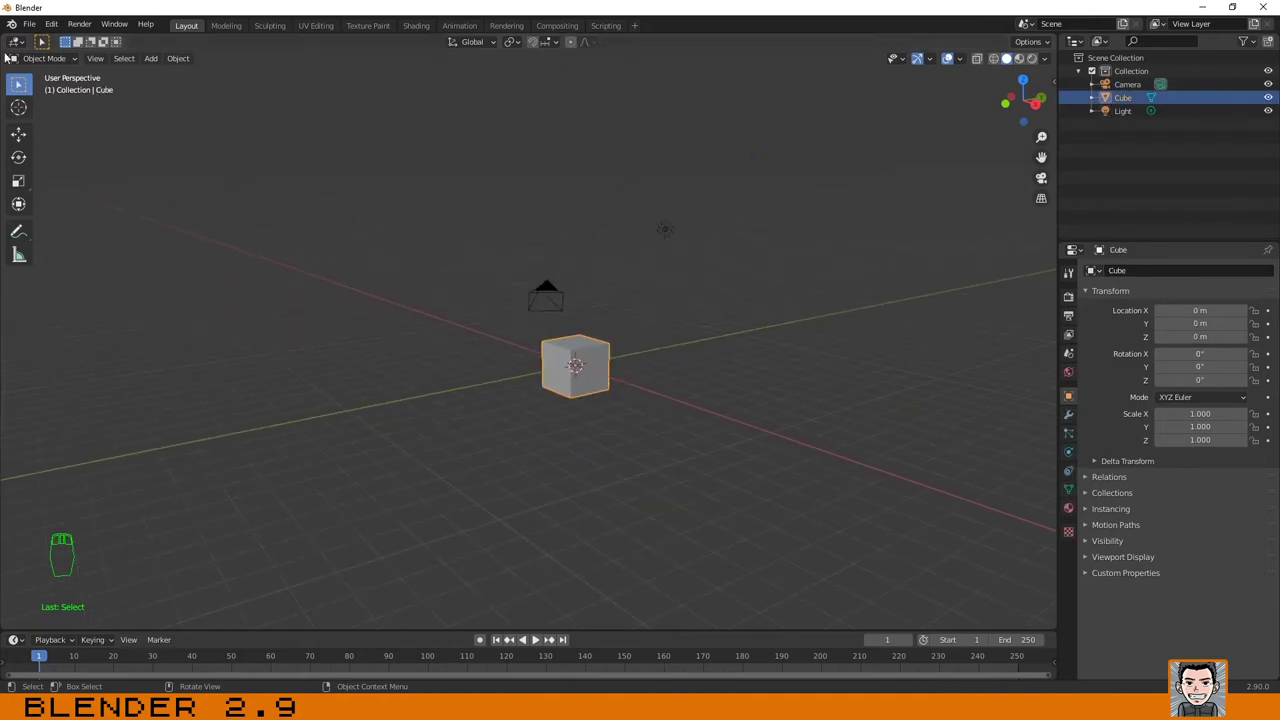
# Zoom toward the cube and toggle the viewport sidebar (N) on and off.
pyautogui.click(56, 27)
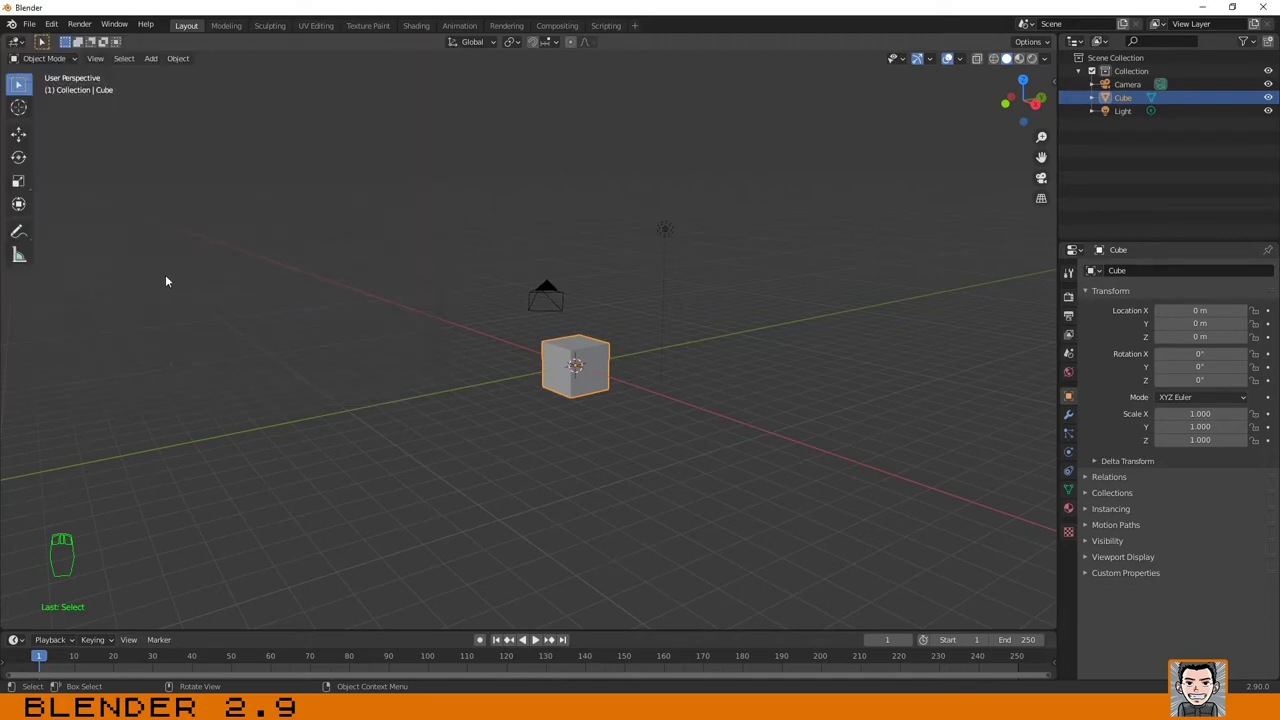
pyautogui.moveTo(157, 290); pyautogui.dragTo(268, 320)
pyautogui.scroll(3)
pyautogui.moveTo(231, 300); pyautogui.dragTo(578, 370)
pyautogui.moveTo(53, 33); pyautogui.dragTo(443, 66)
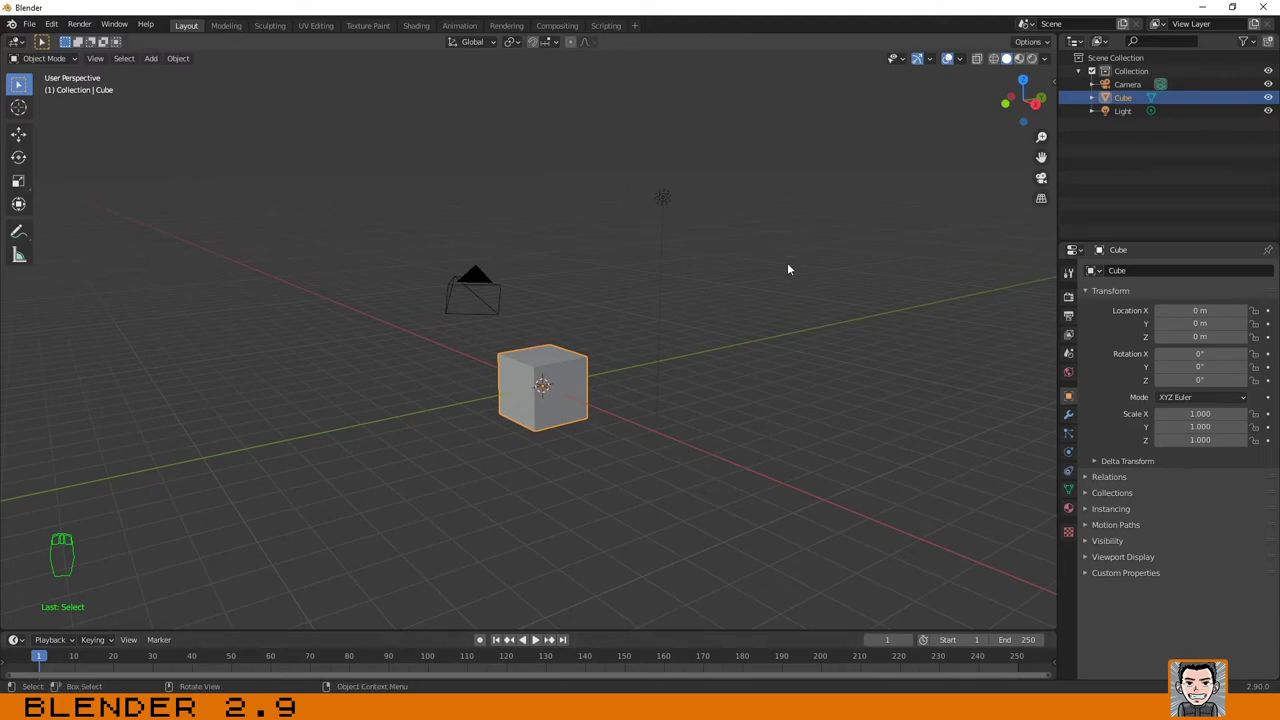
pyautogui.press('n')
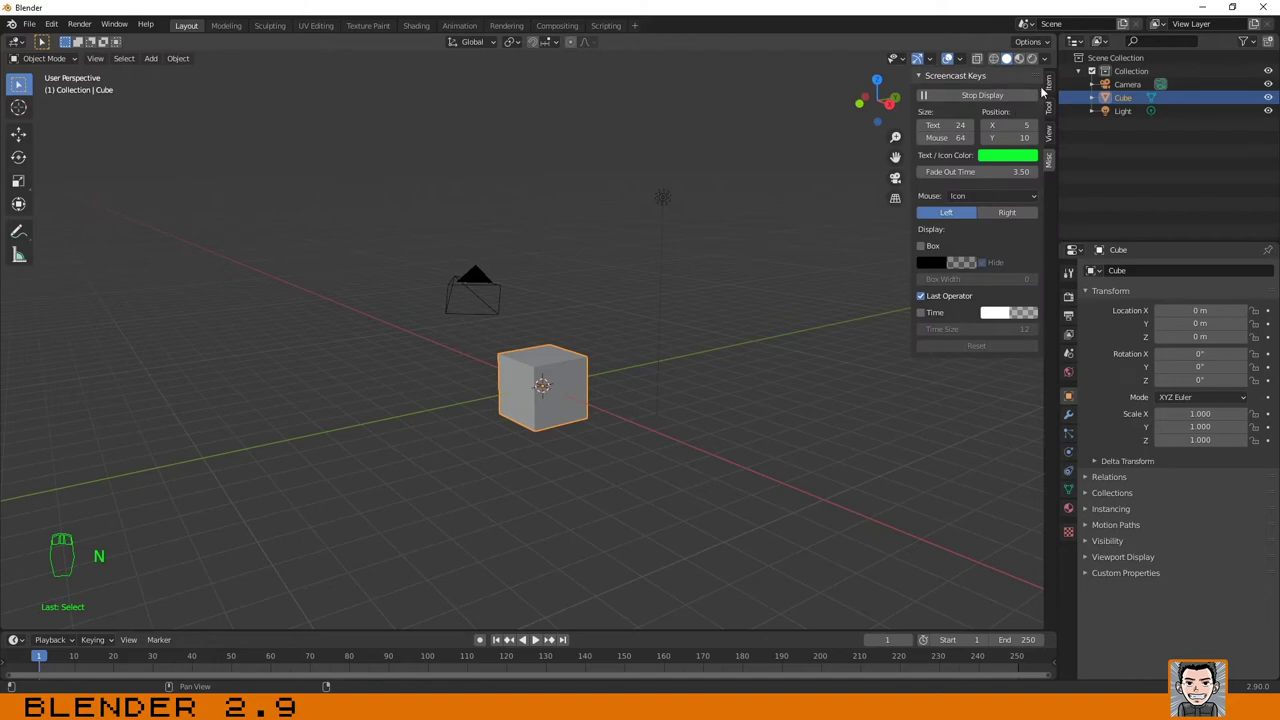
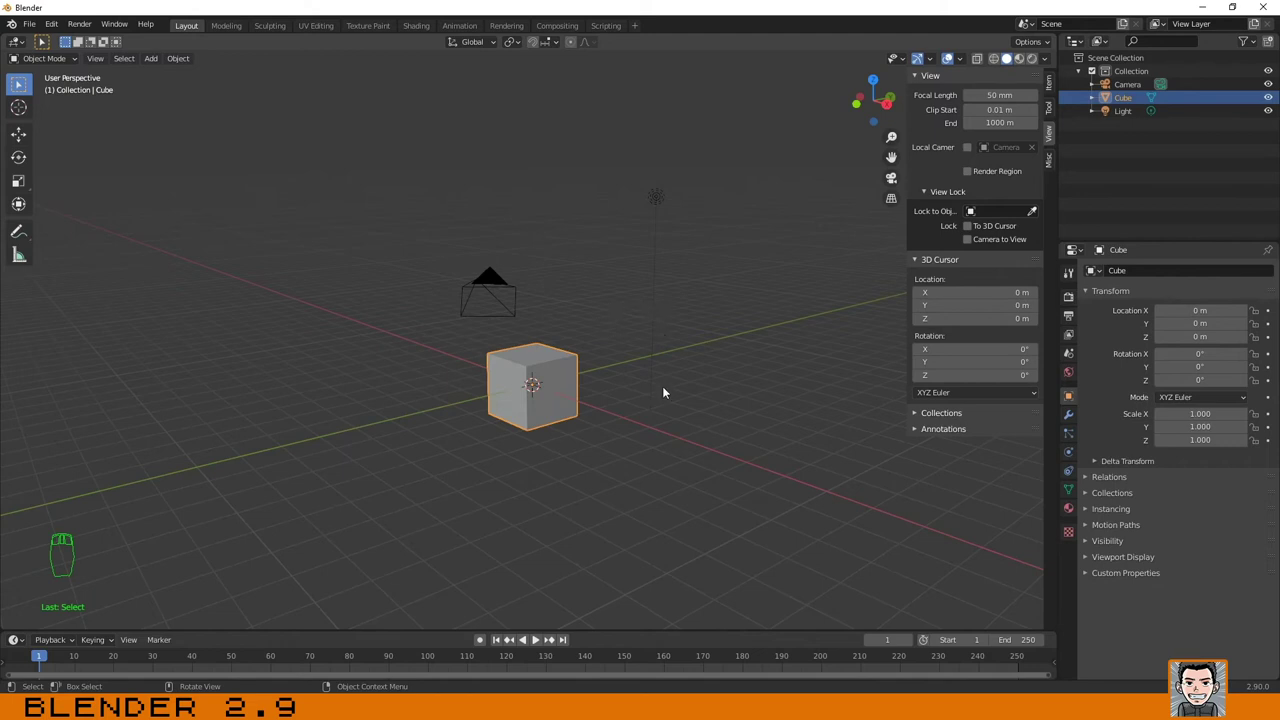
pyautogui.press('n')
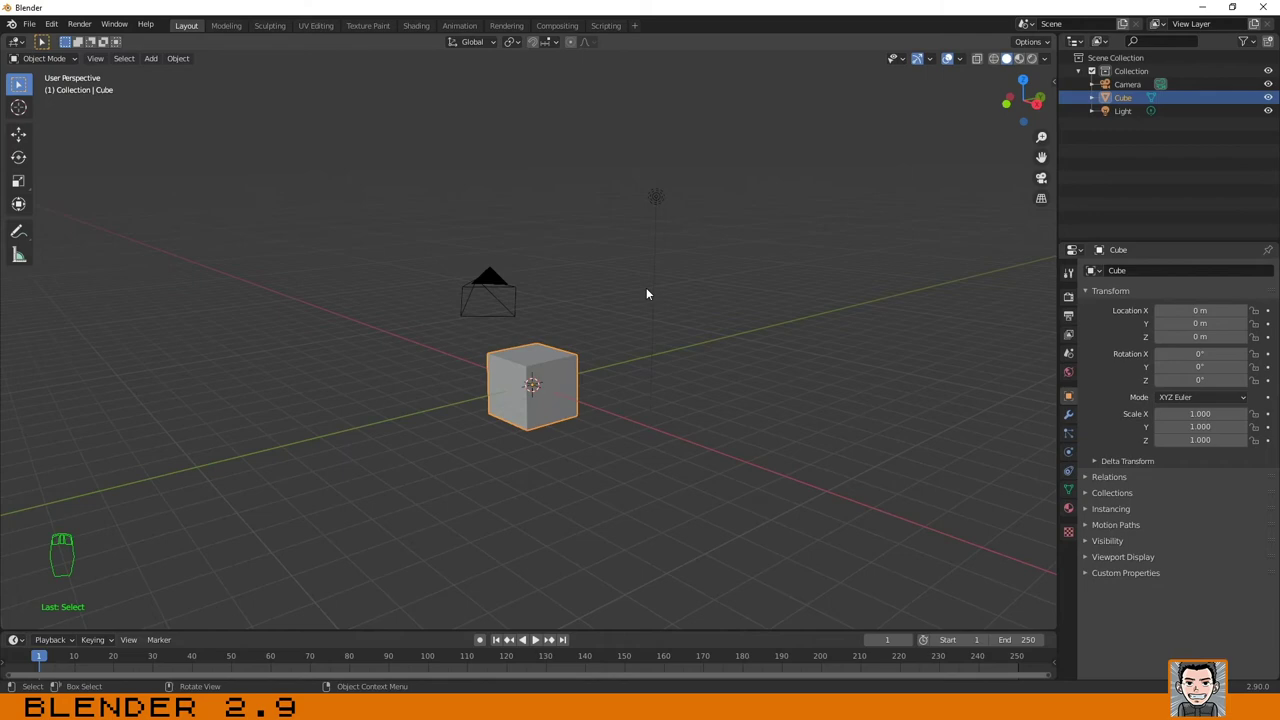
pyautogui.moveTo(490, 376); pyautogui.dragTo(477, 372)
# Add a cylinder and a sphere via Shift+A, moving each away from the cube with G.
pyautogui.press('shift+a')
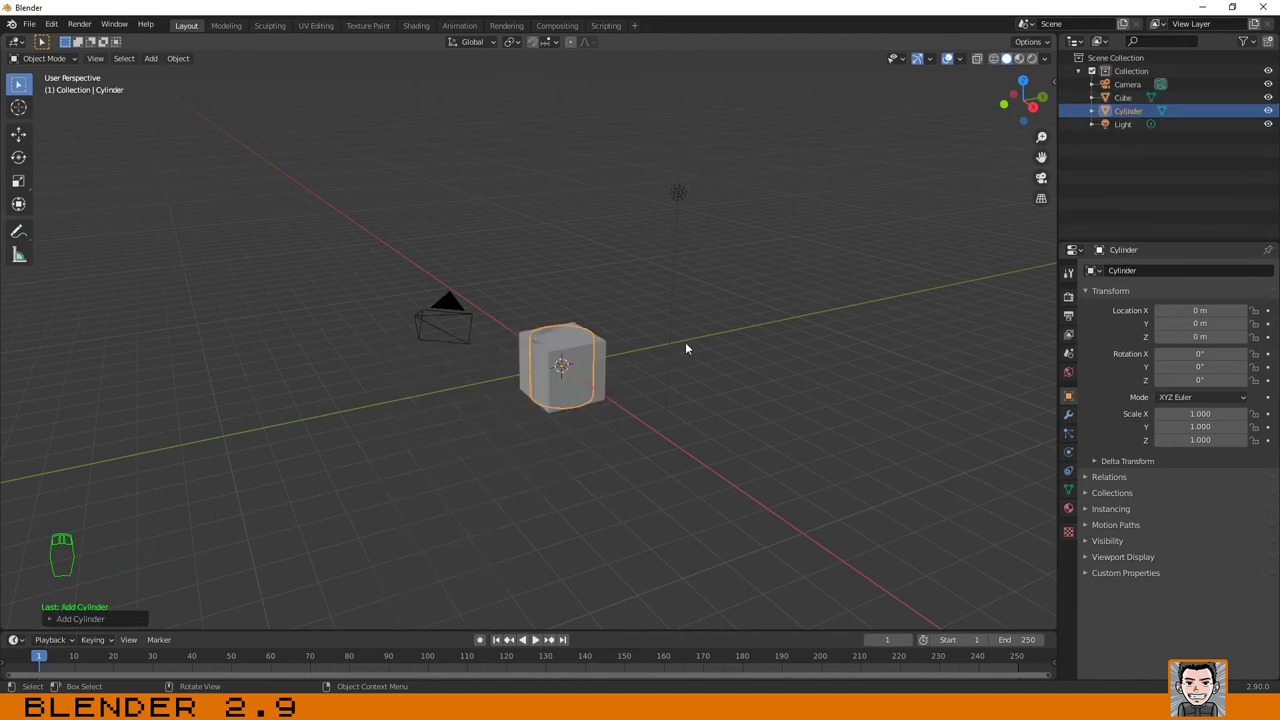
pyautogui.press('g')
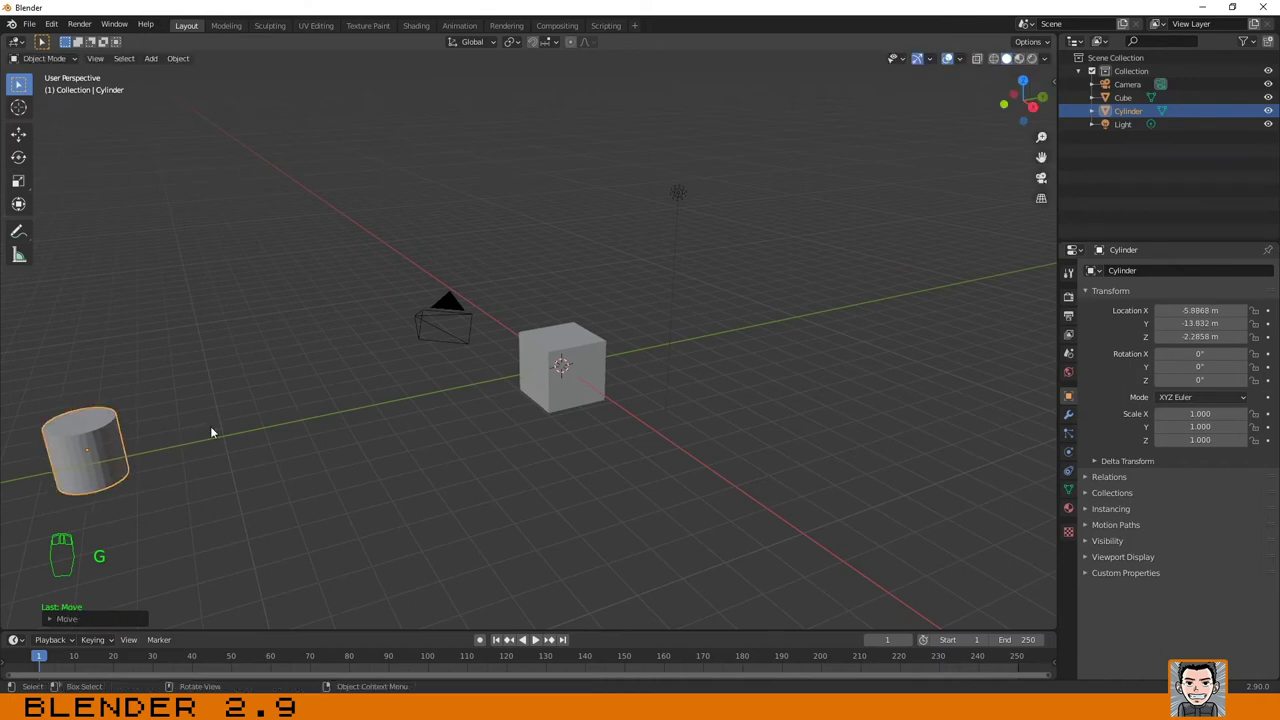
pyautogui.press('shift+a')
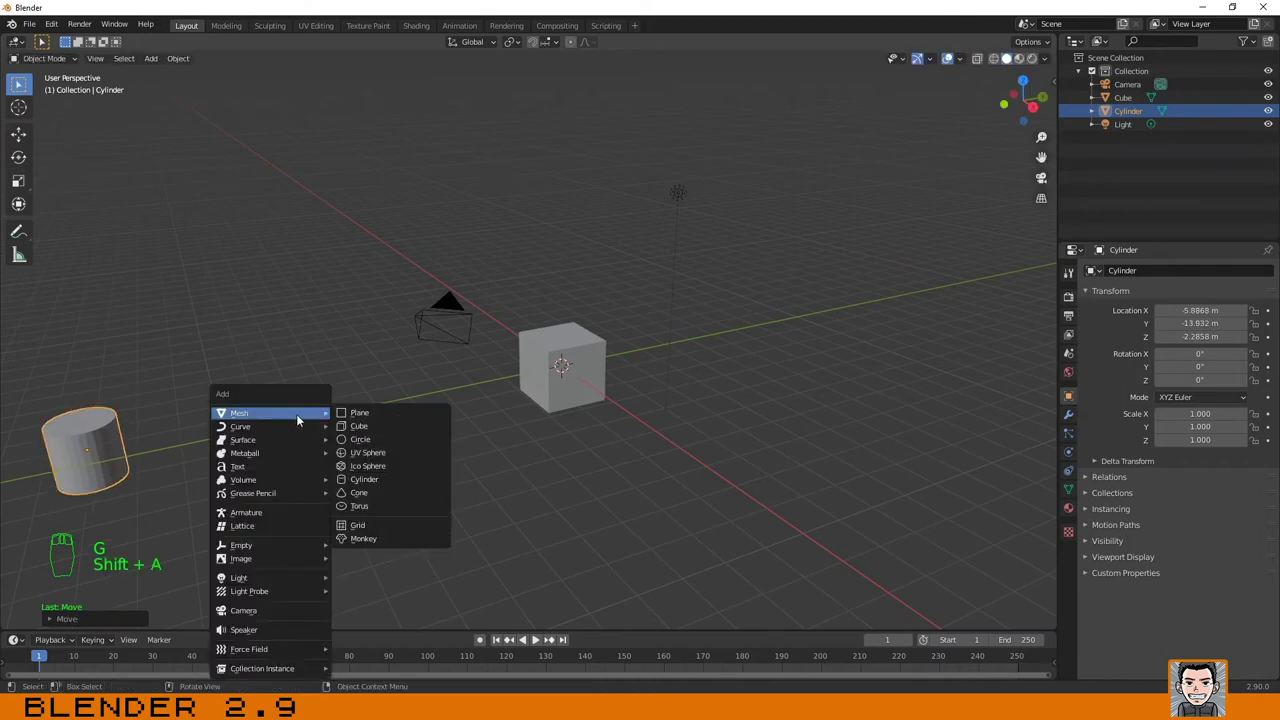
pyautogui.press('g')
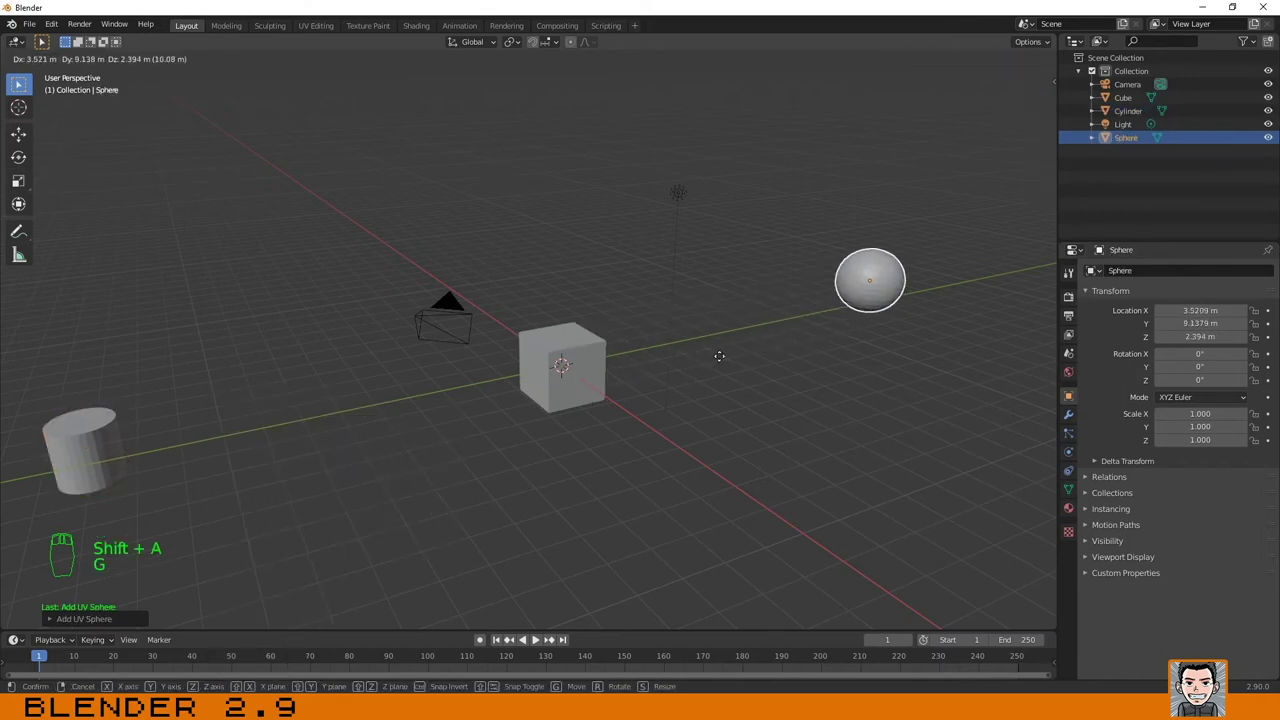
# Add a second cube, move it aside, then deselect it so nothing is selected.
pyautogui.press('shift+a')
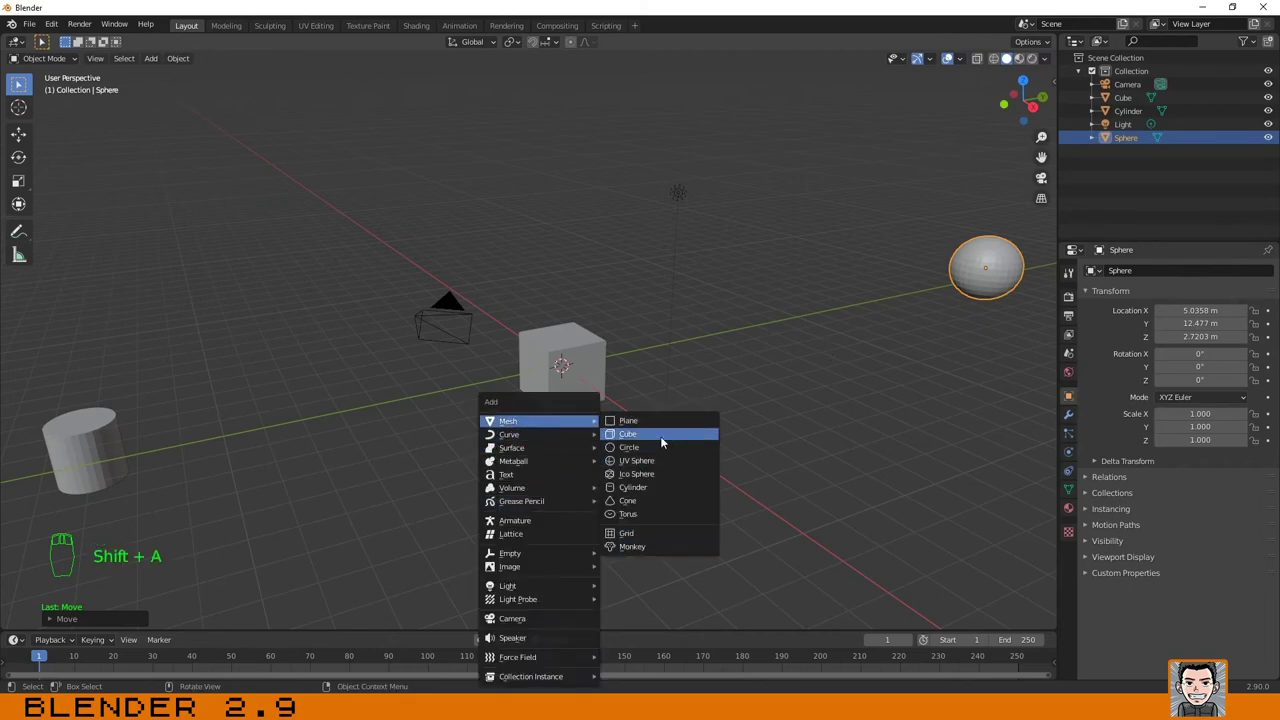
pyautogui.press('g')
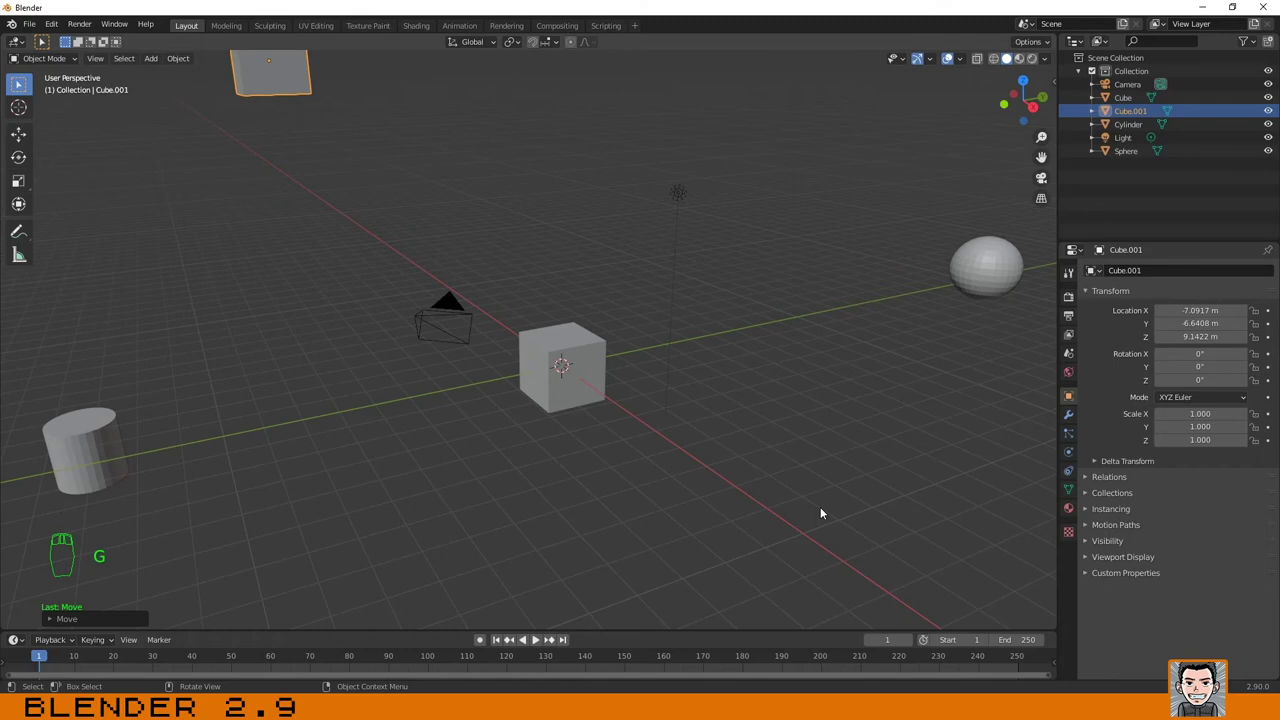
pyautogui.moveTo(515, 182); pyautogui.dragTo(495, 177)
# Frame all objects, select the floating extra cube, then select the original cube at the origin.
pyautogui.press('Home')
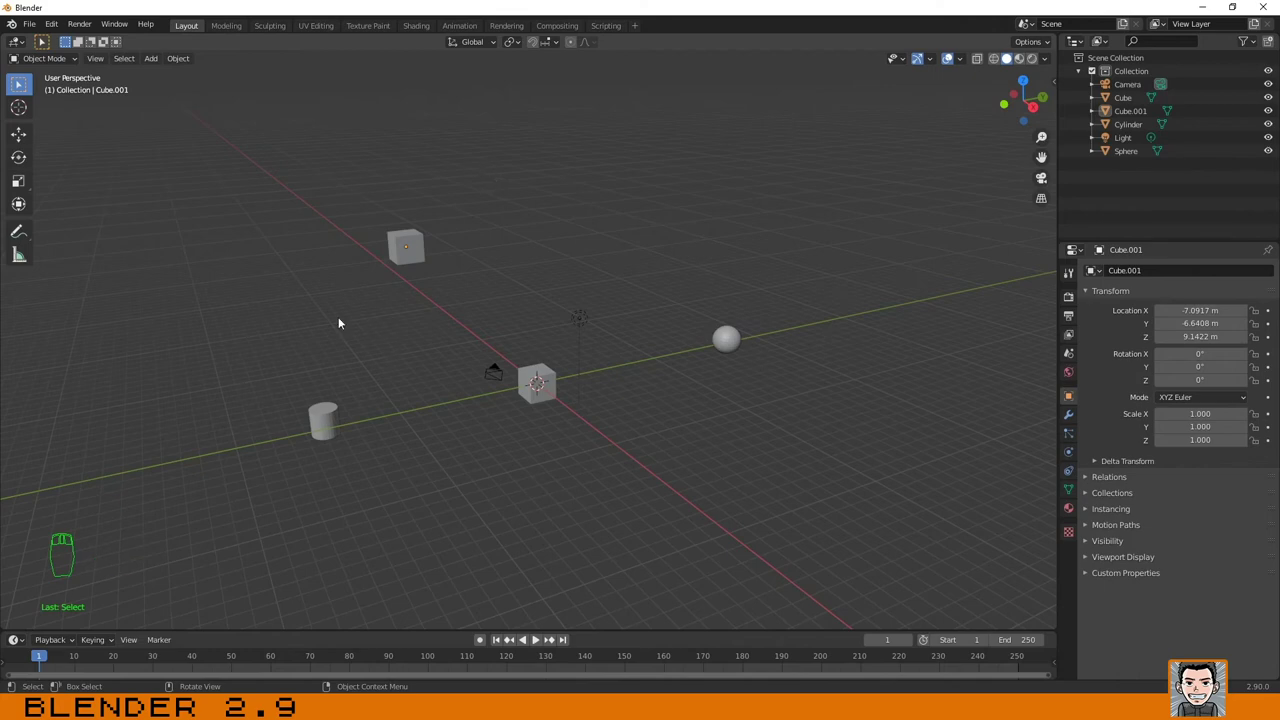
pyautogui.click(101, 65)
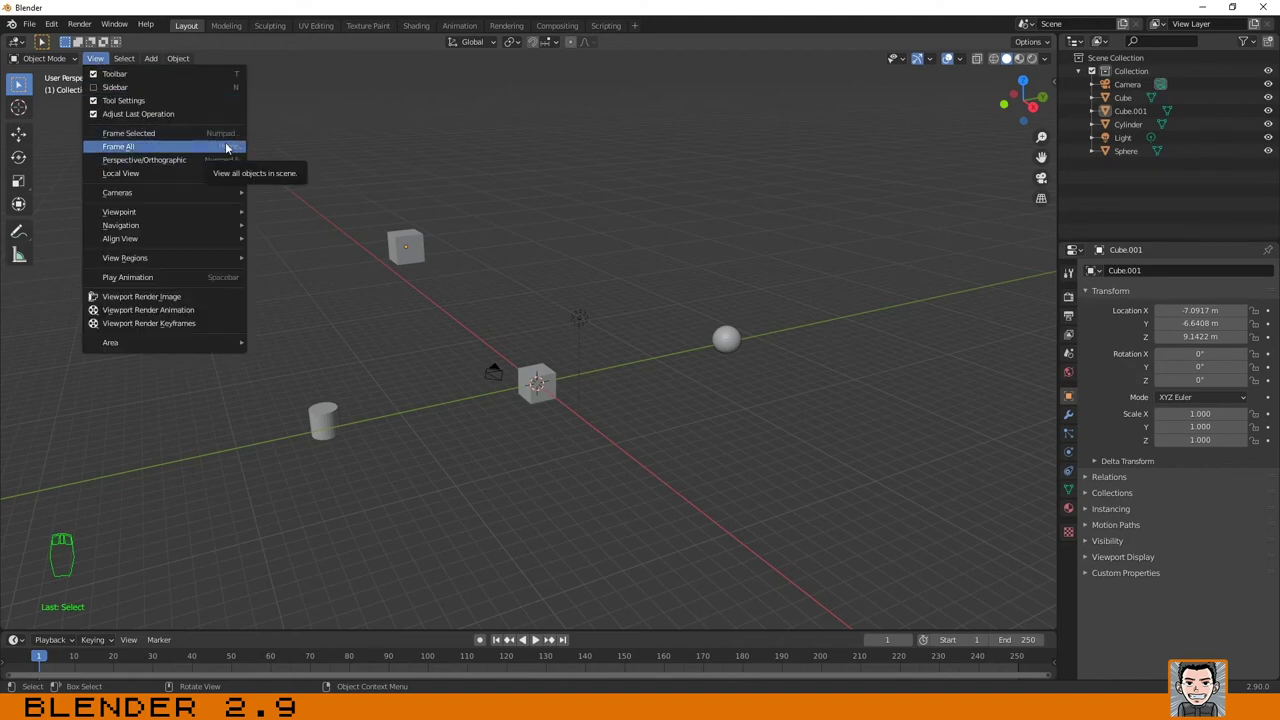
pyautogui.moveTo(387, 155); pyautogui.dragTo(429, 247)
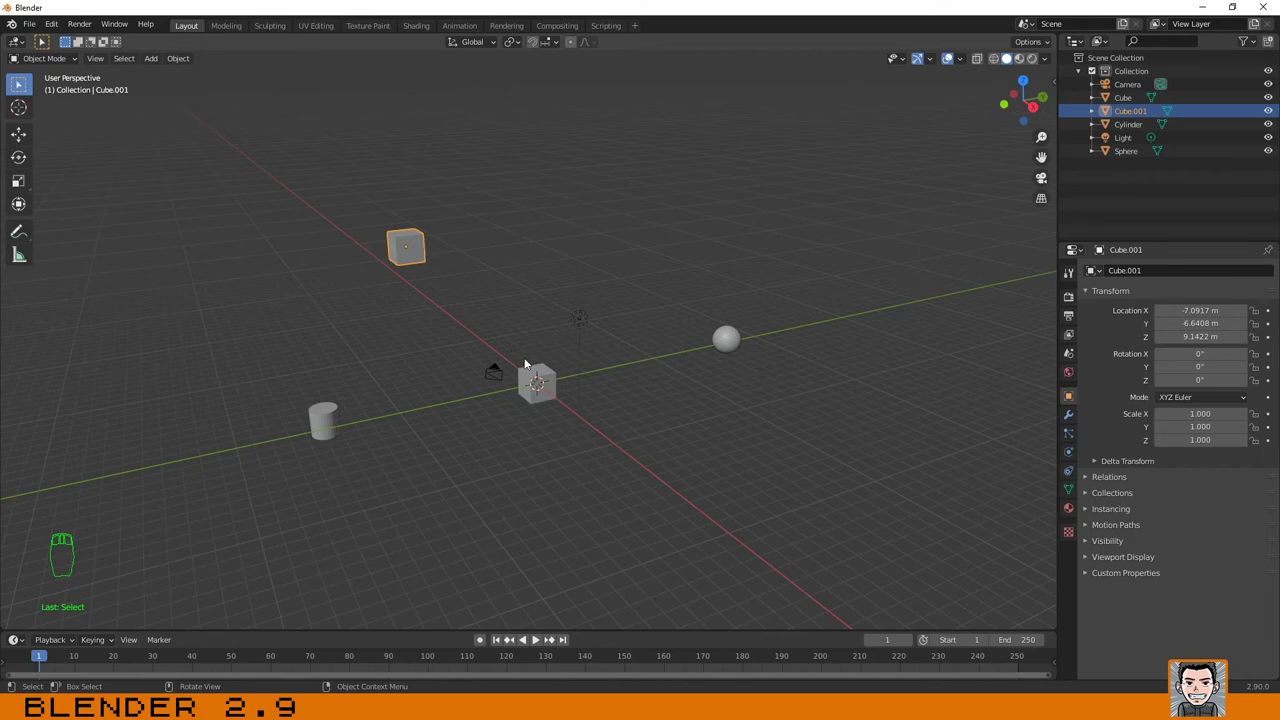
pyautogui.moveTo(542, 378); pyautogui.dragTo(554, 380)
pyautogui.press('KP_Decimal')
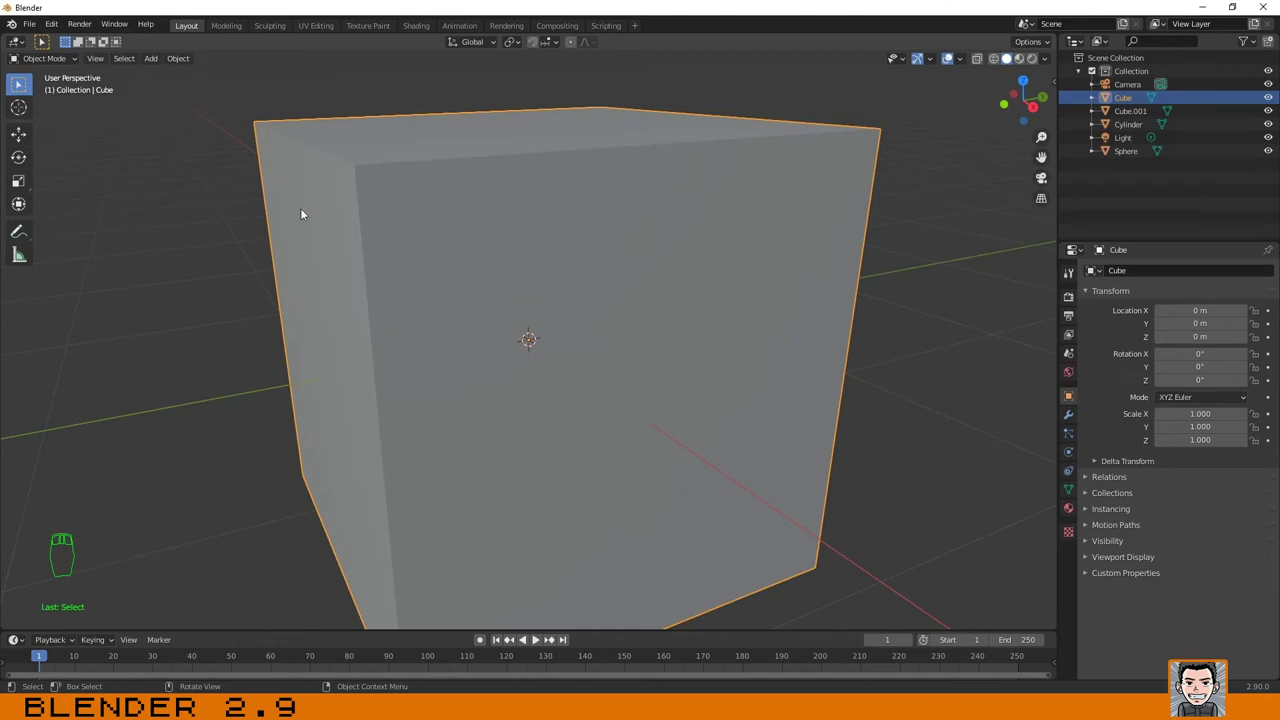
pyautogui.moveTo(98, 66); pyautogui.dragTo(323, 88)
pyautogui.click(335, 83)
pyautogui.moveTo(508, 200); pyautogui.dragTo(504, 199)
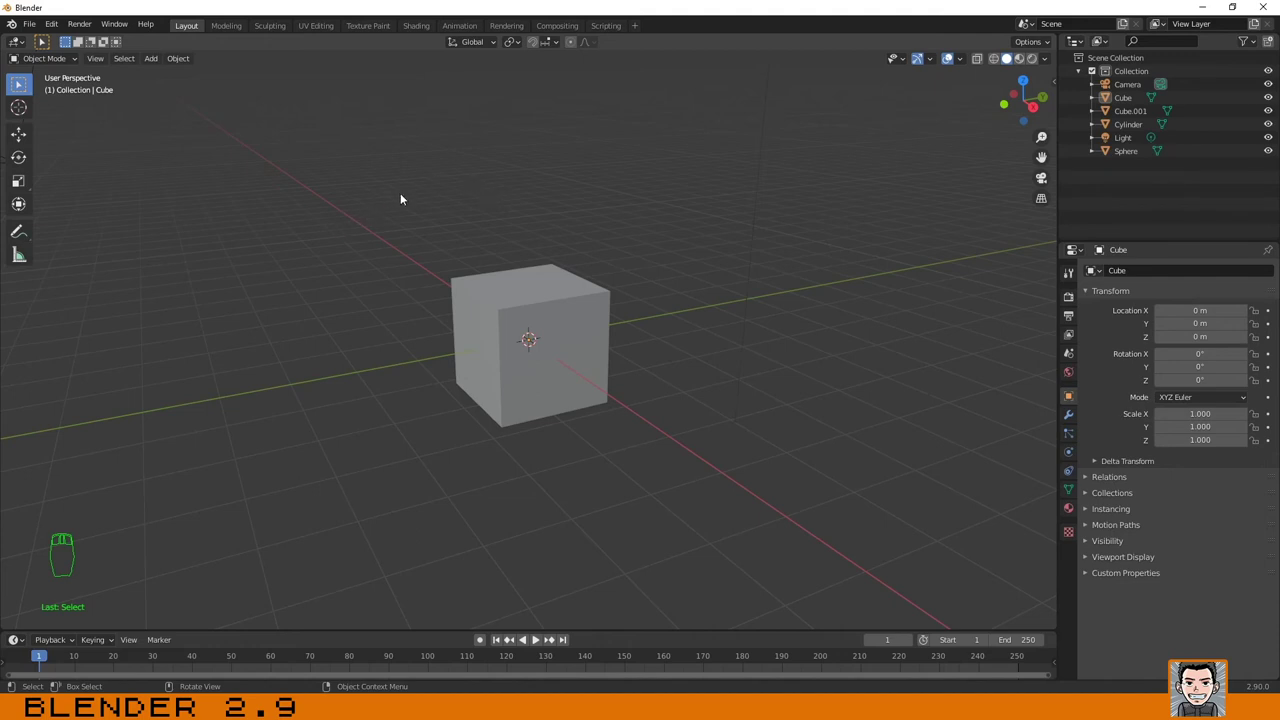
pyautogui.moveTo(405, 199); pyautogui.dragTo(377, 245)
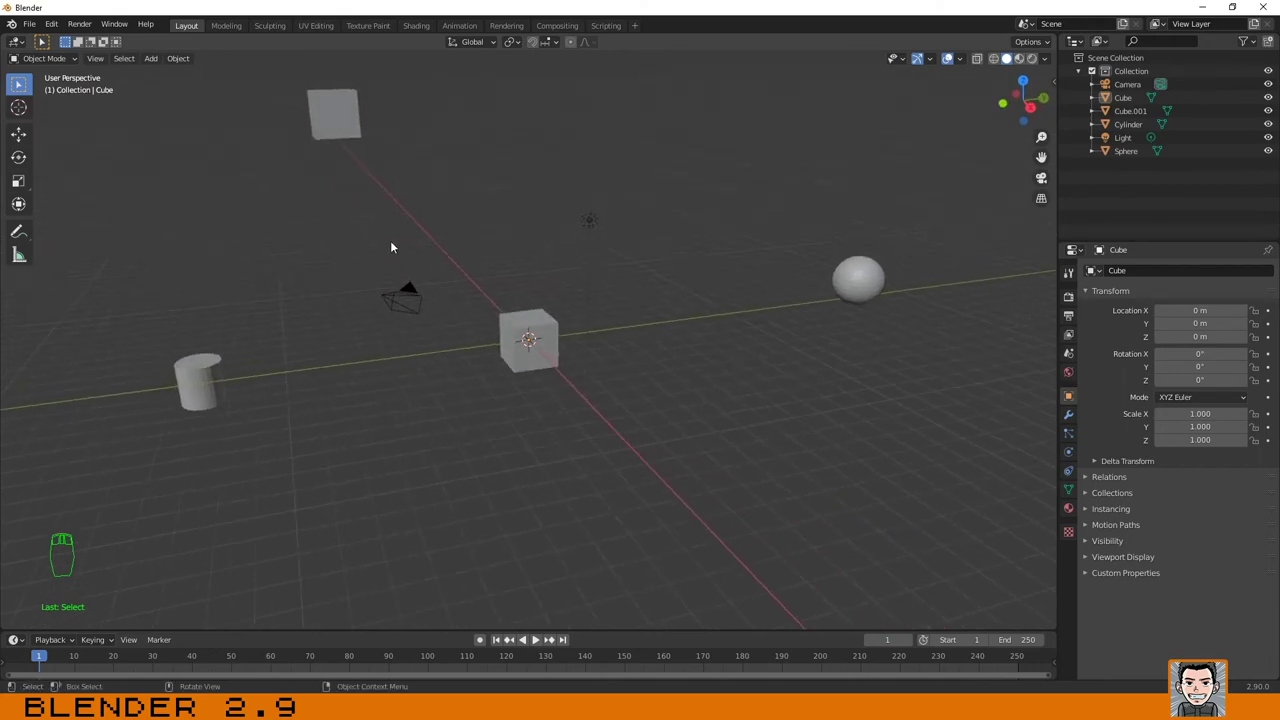
pyautogui.moveTo(515, 265); pyautogui.dragTo(455, 246)
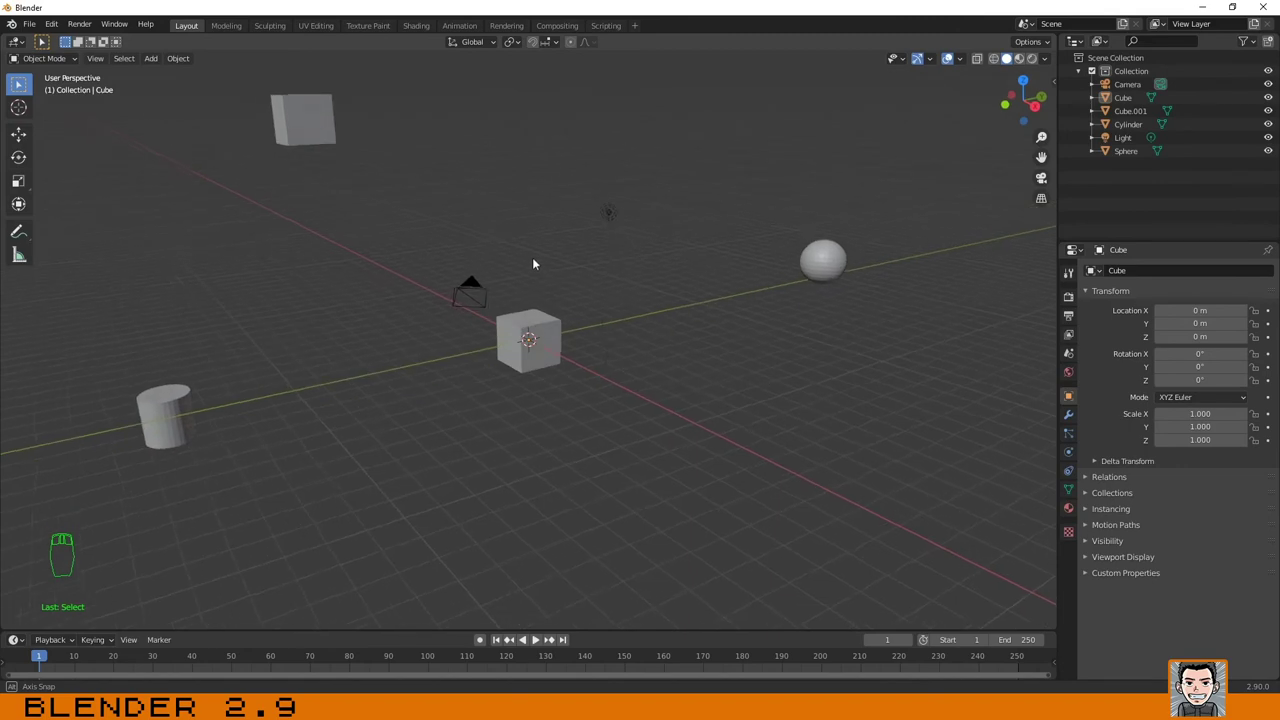
pyautogui.moveTo(544, 251); pyautogui.dragTo(583, 323)
pyautogui.press('Home')
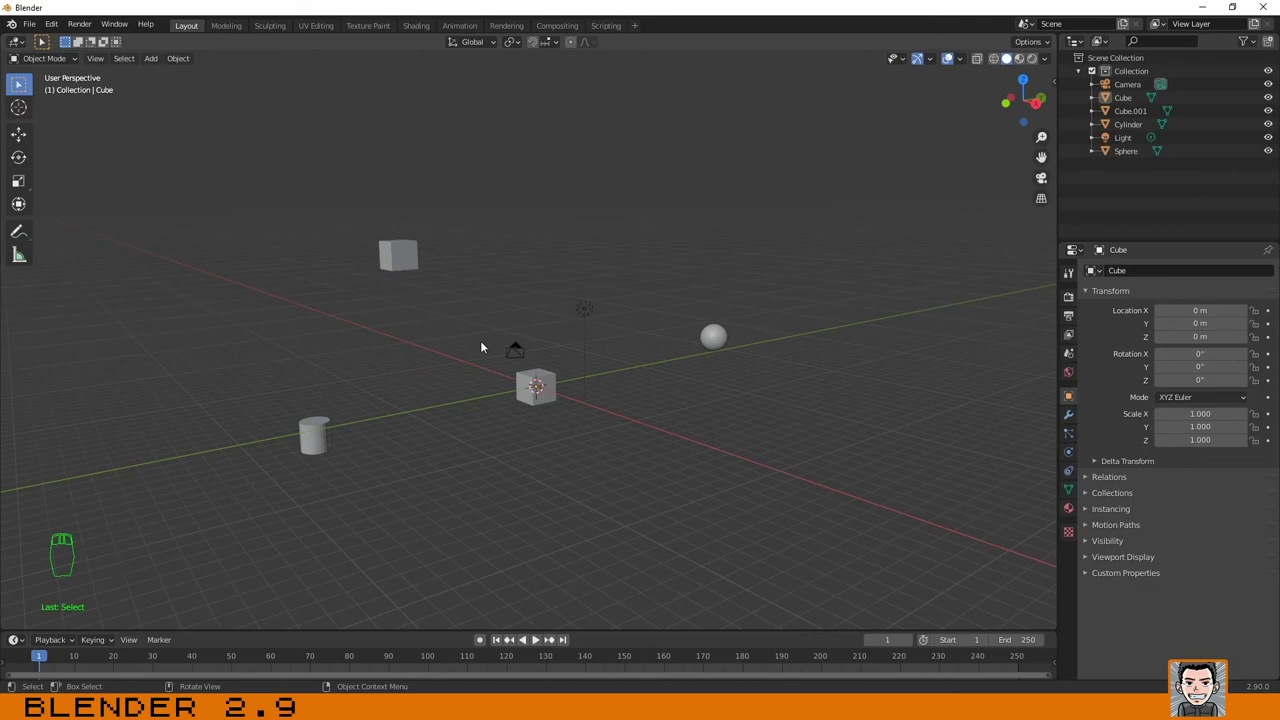
pyautogui.moveTo(433, 315); pyautogui.dragTo(462, 320)
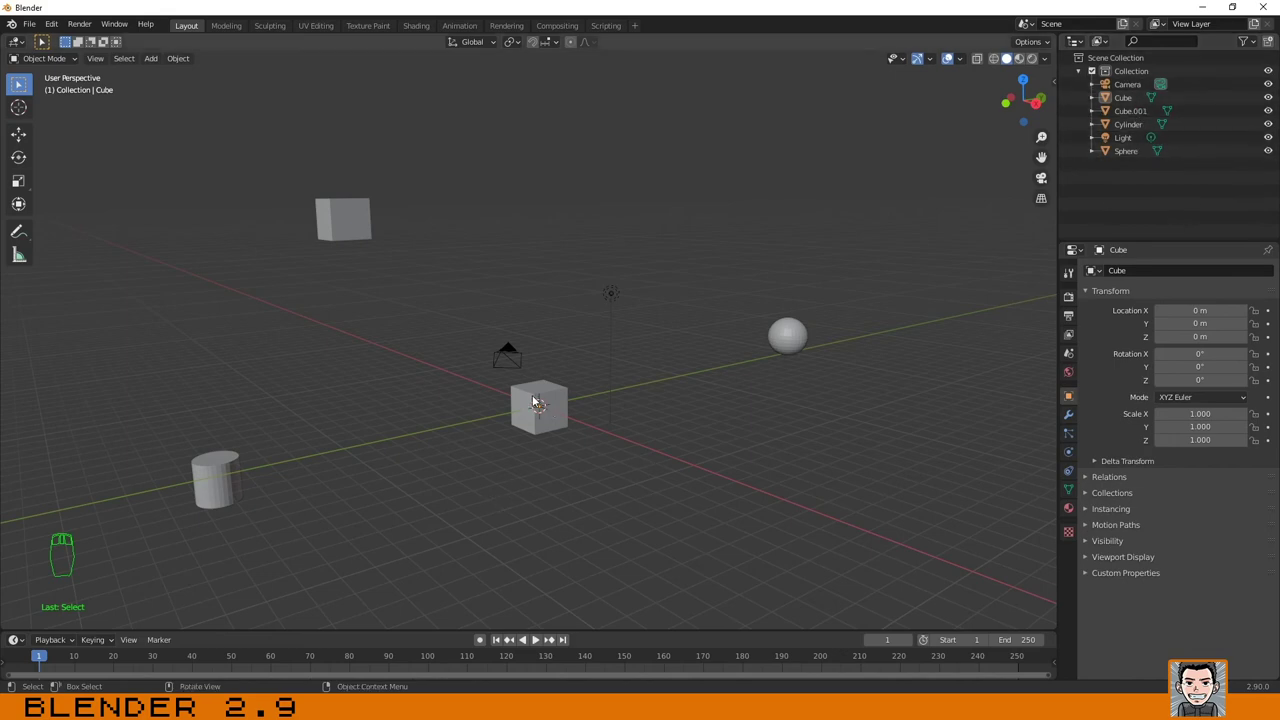
pyautogui.moveTo(531, 394); pyautogui.dragTo(583, 407)
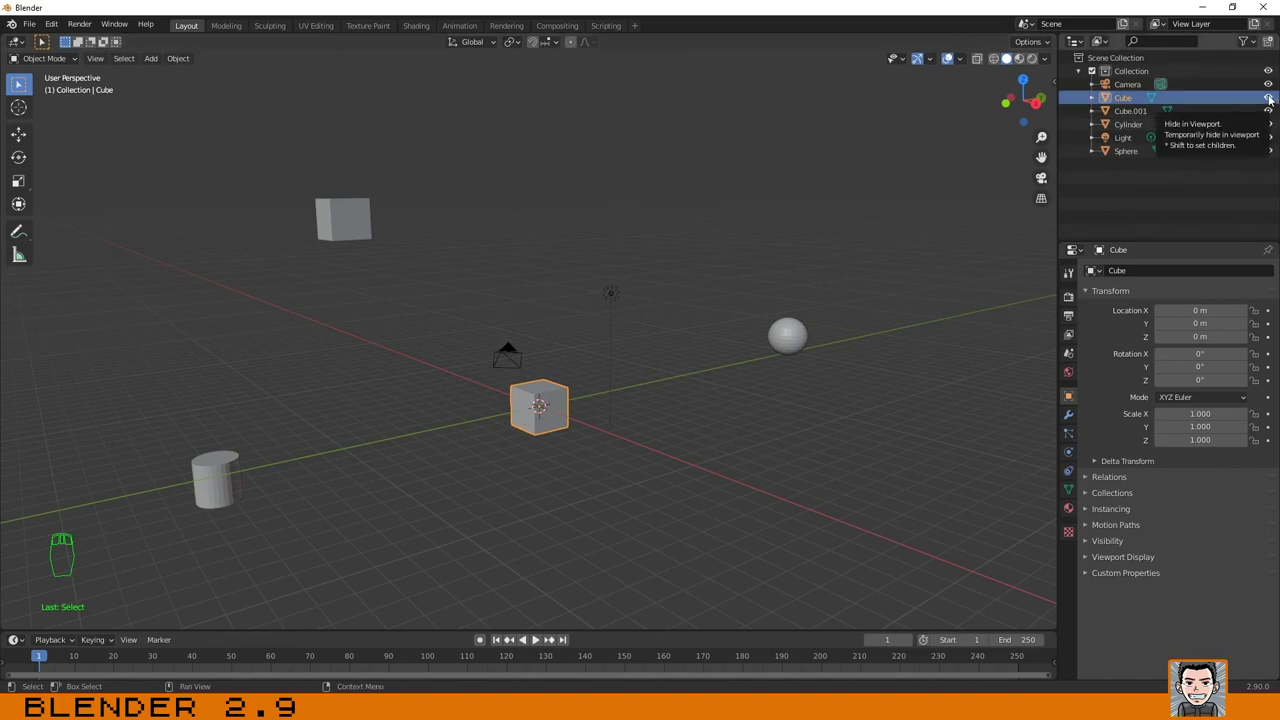
pyautogui.click(1270, 102)
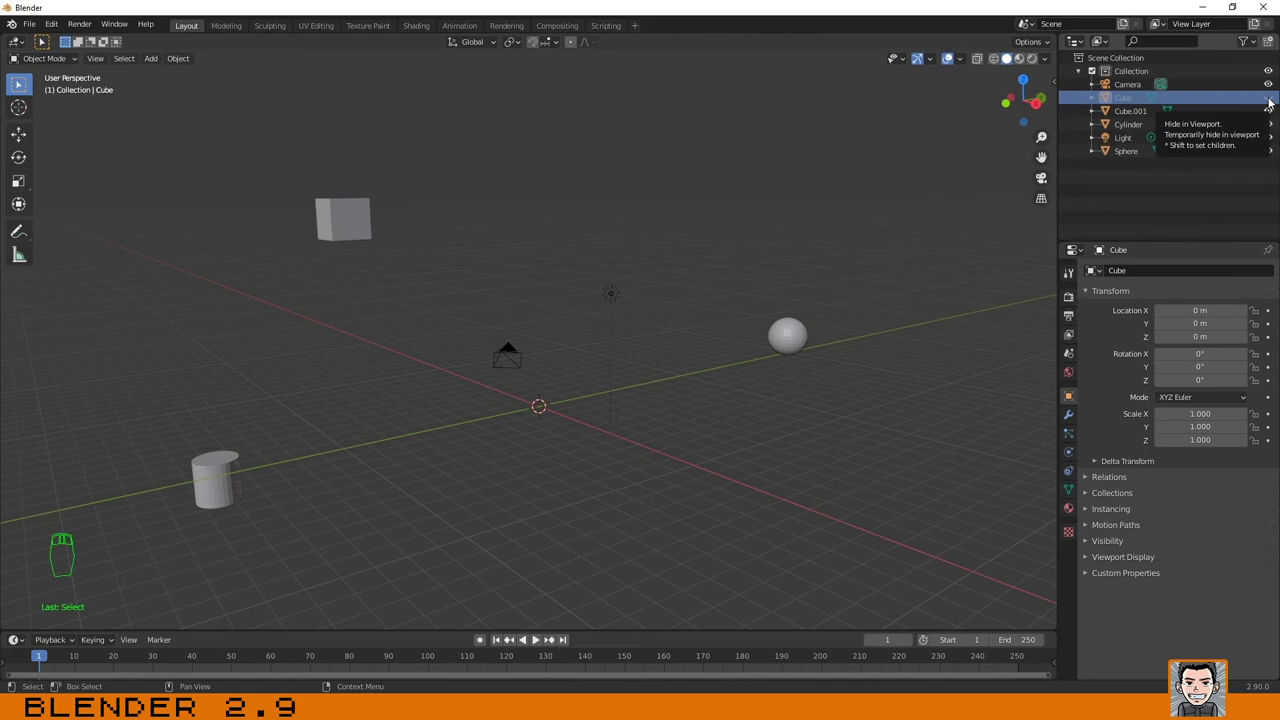
pyautogui.click(1272, 102)
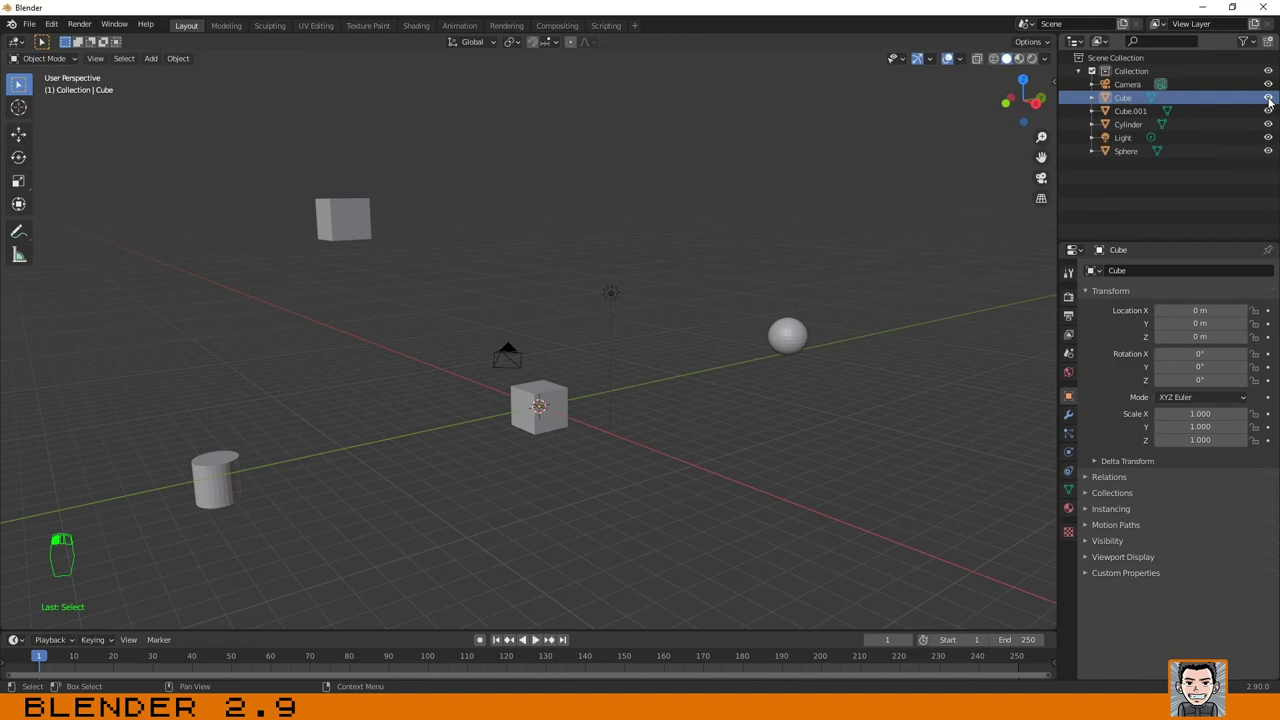
pyautogui.click(1270, 105)
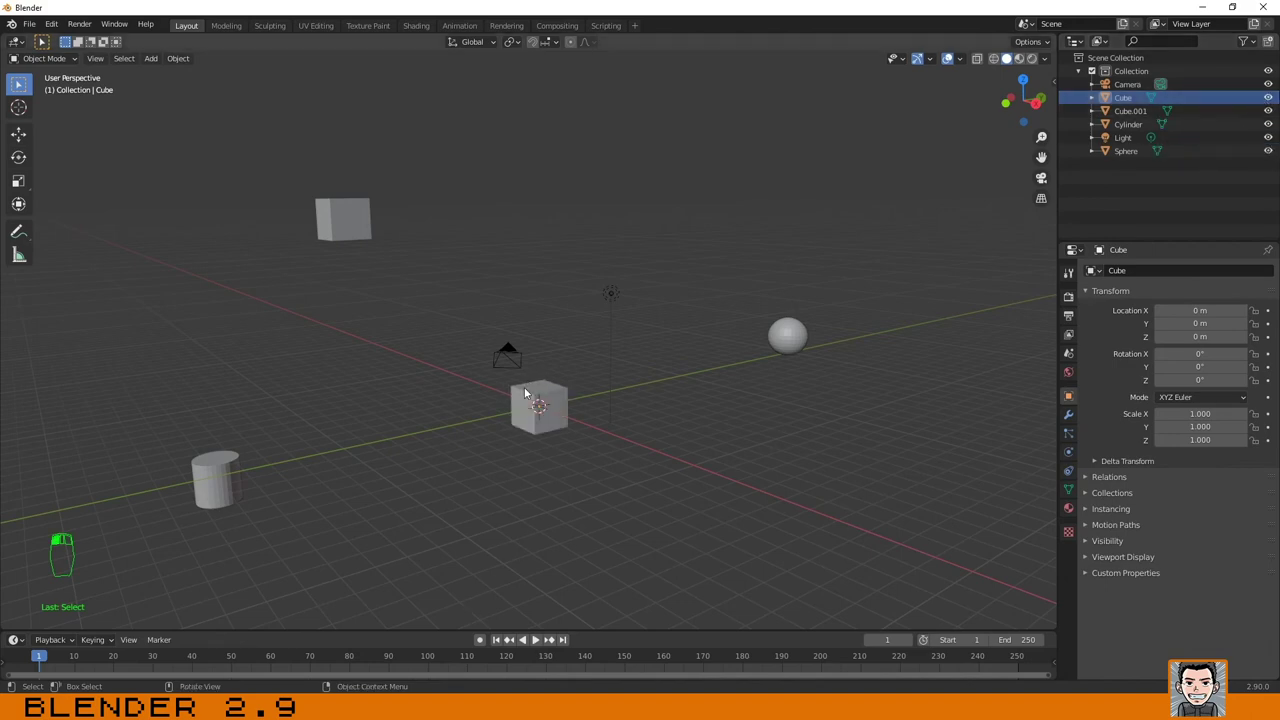
pyautogui.click(524, 398)
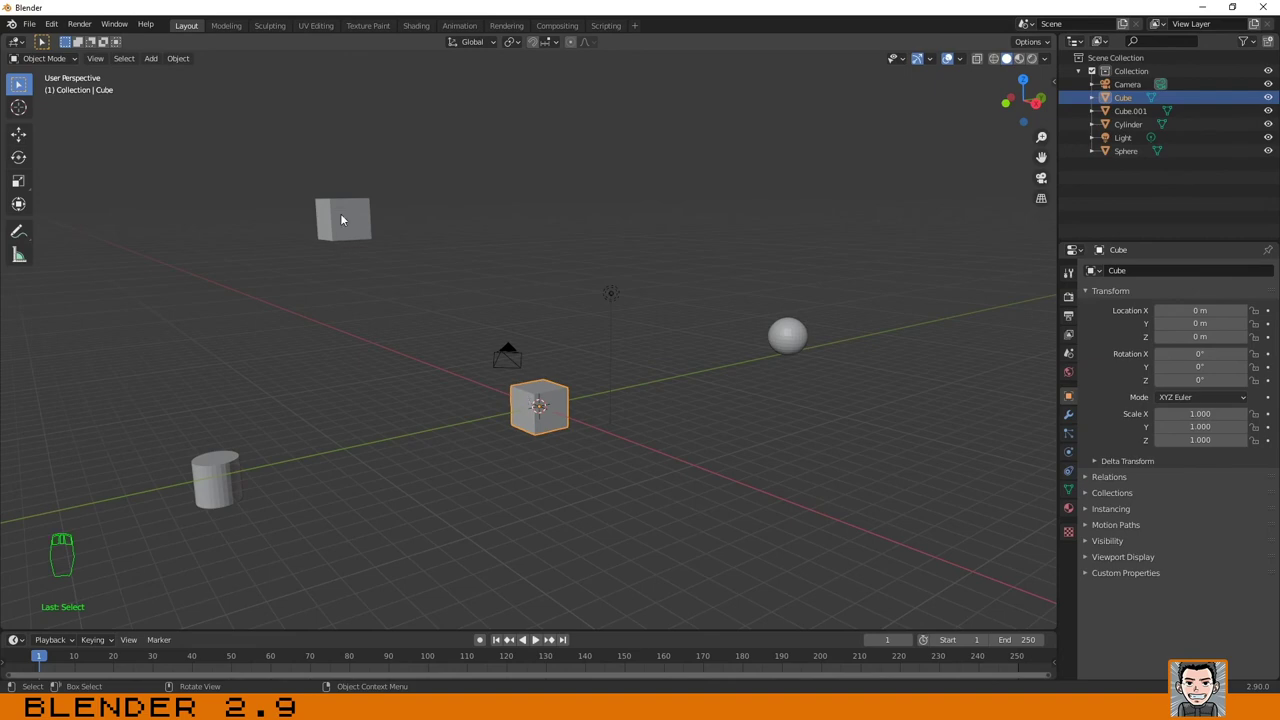
pyautogui.click(345, 207)
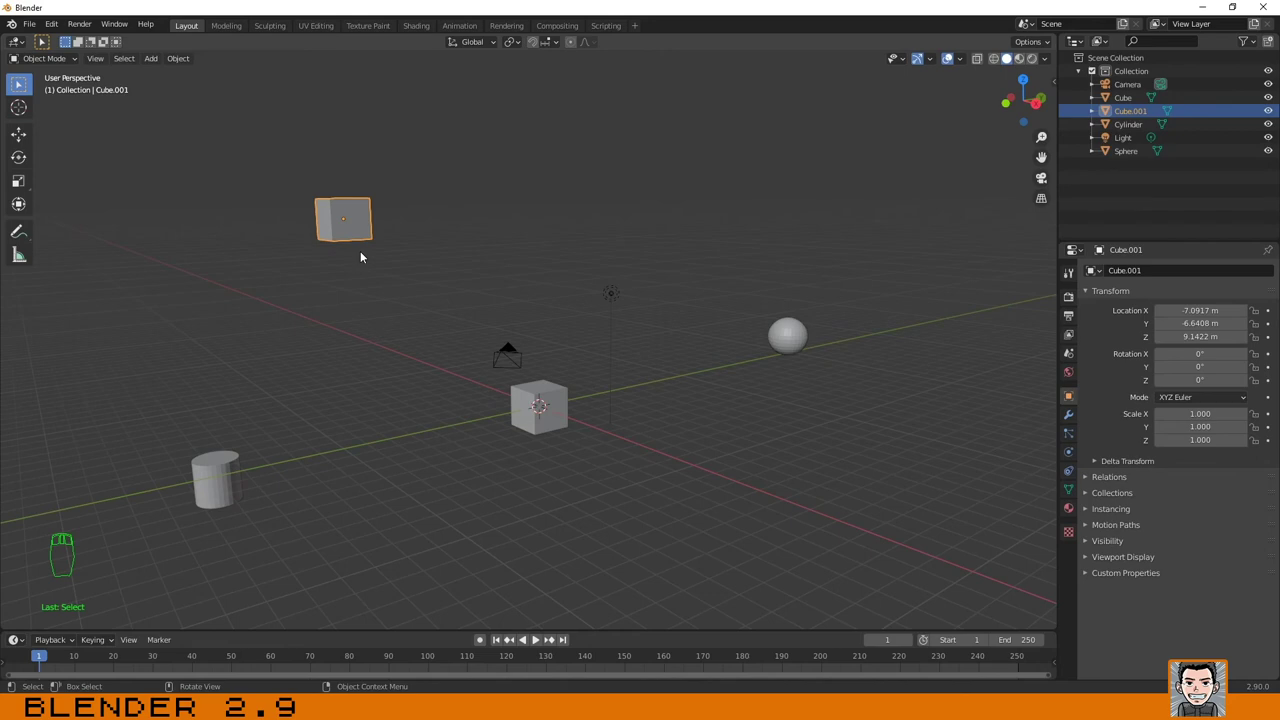
pyautogui.press('h')
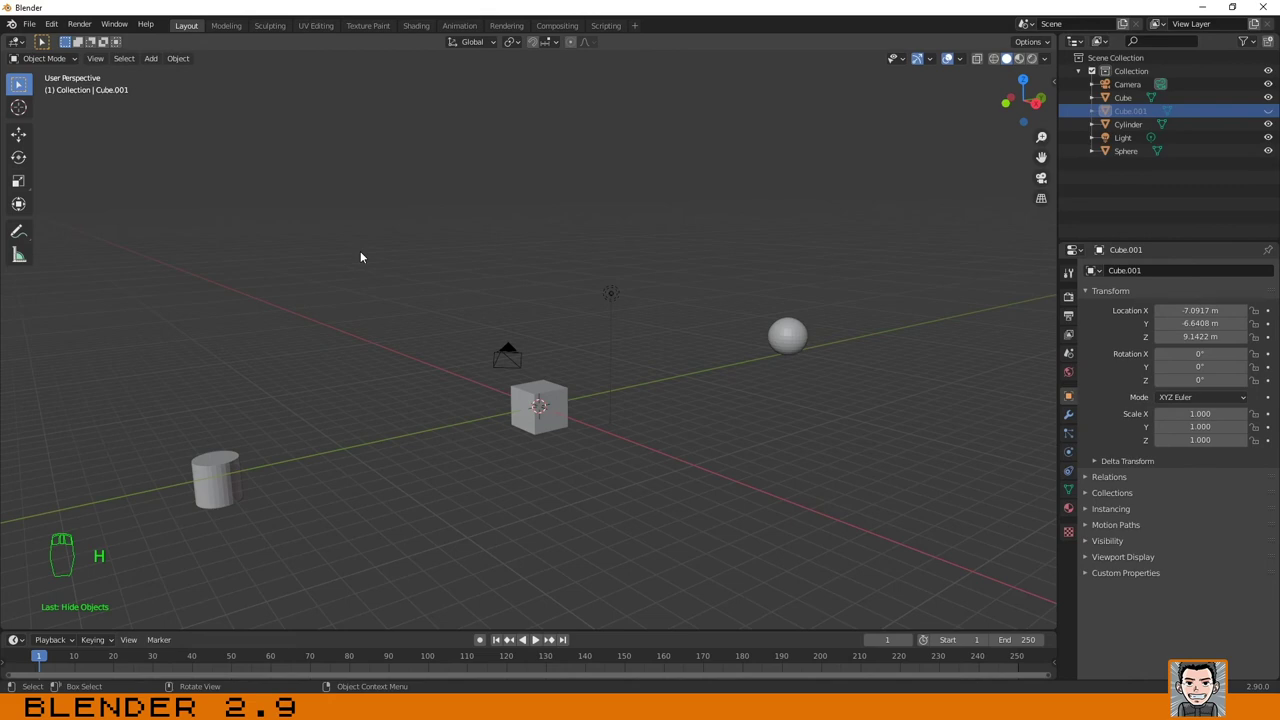
pyautogui.press('alt+h')
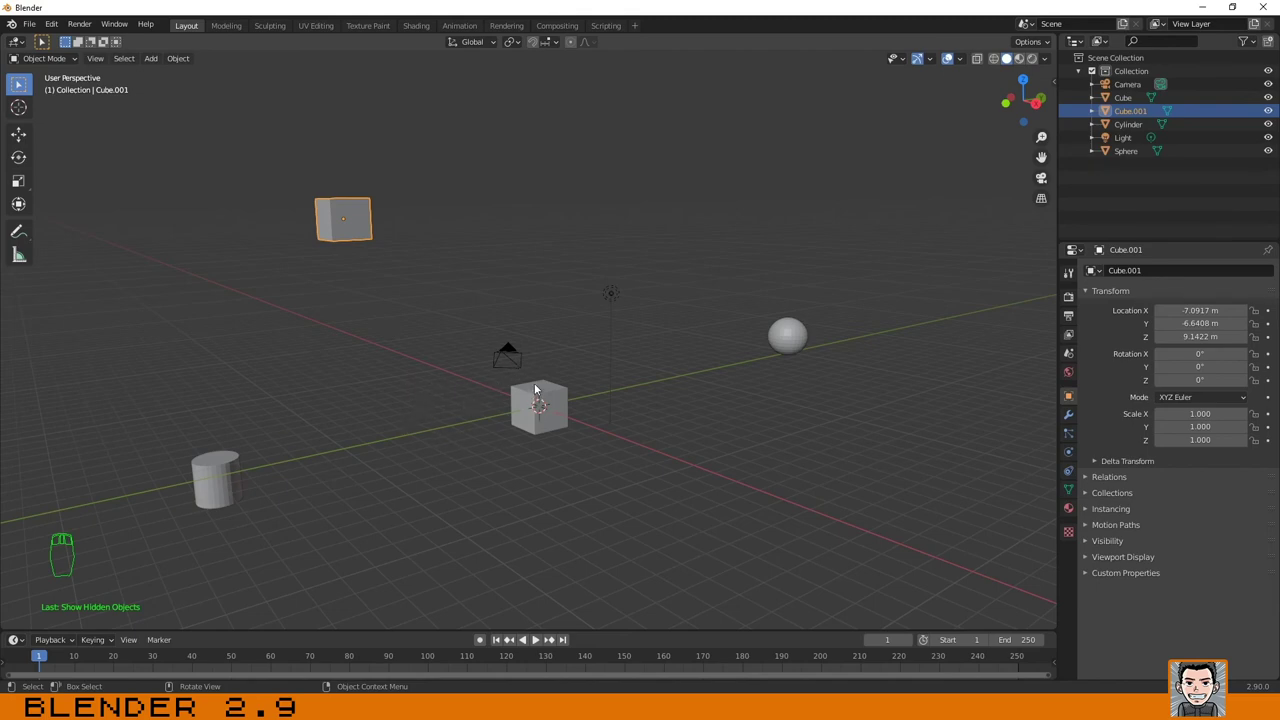
pyautogui.click(538, 388)
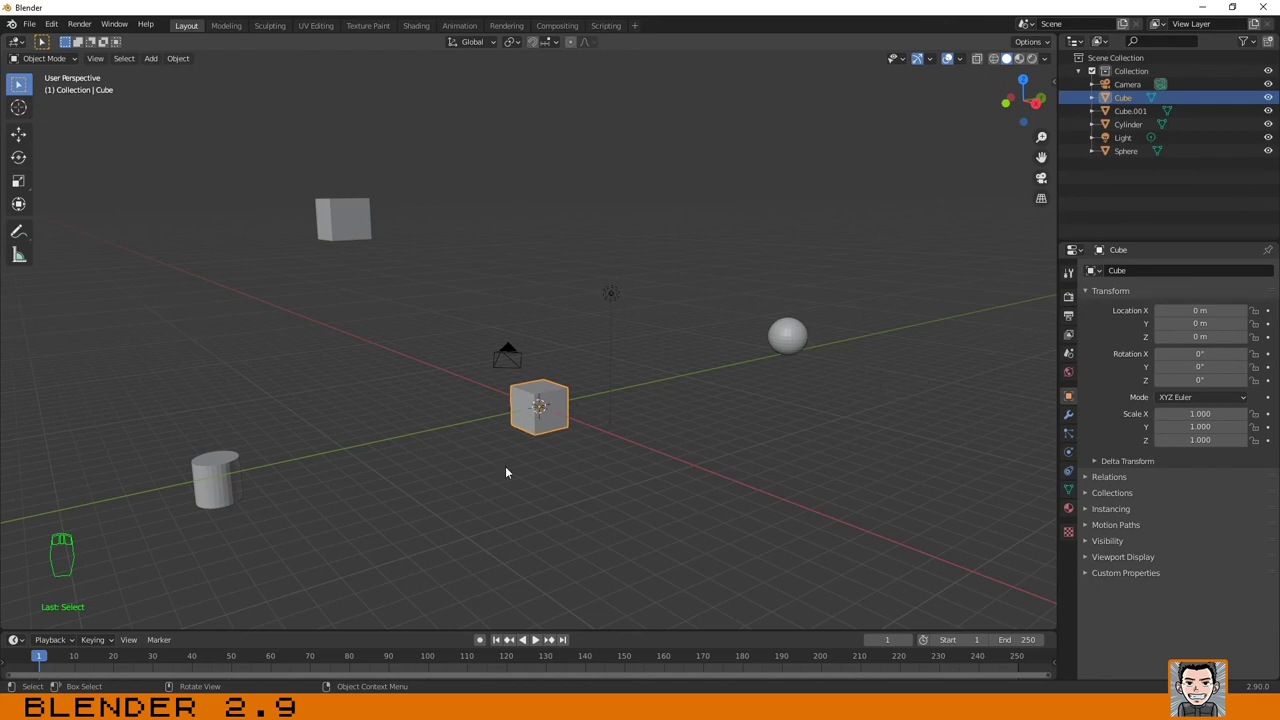
# Hide everything except the cube with Shift+H, then reveal all objects again with Alt+H.
pyautogui.press('shift+h')
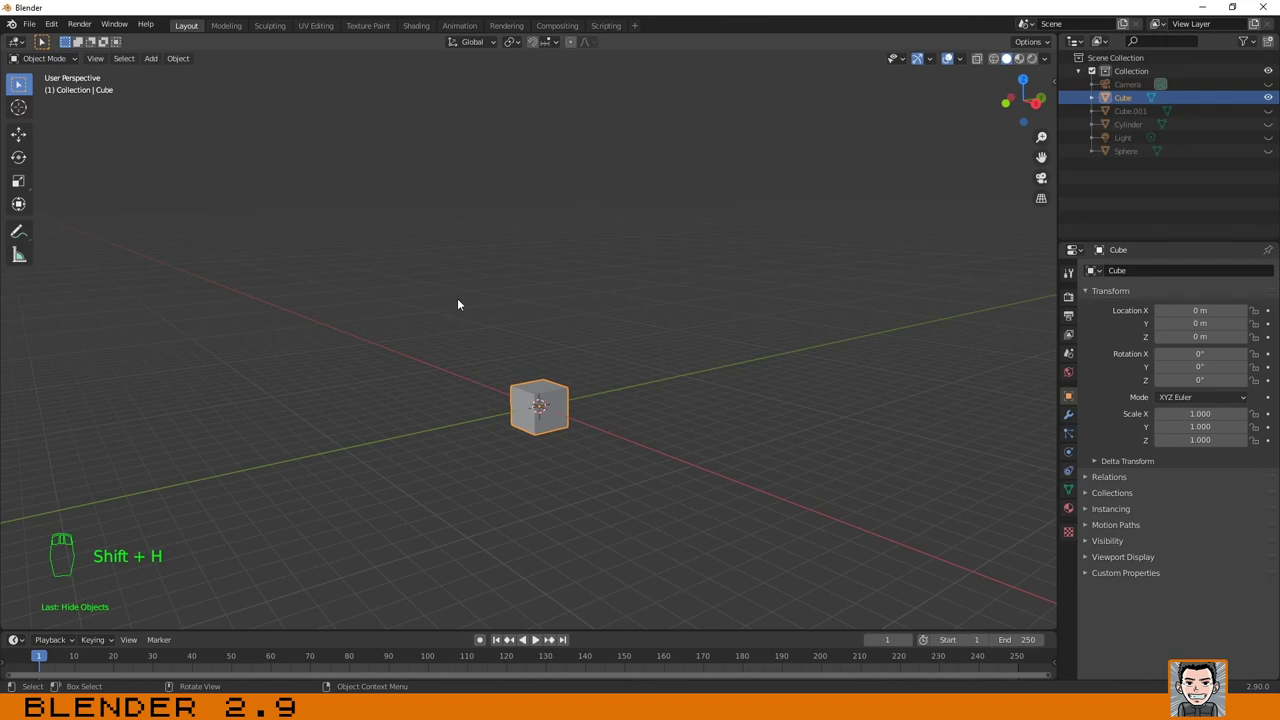
pyautogui.press('alt+h')
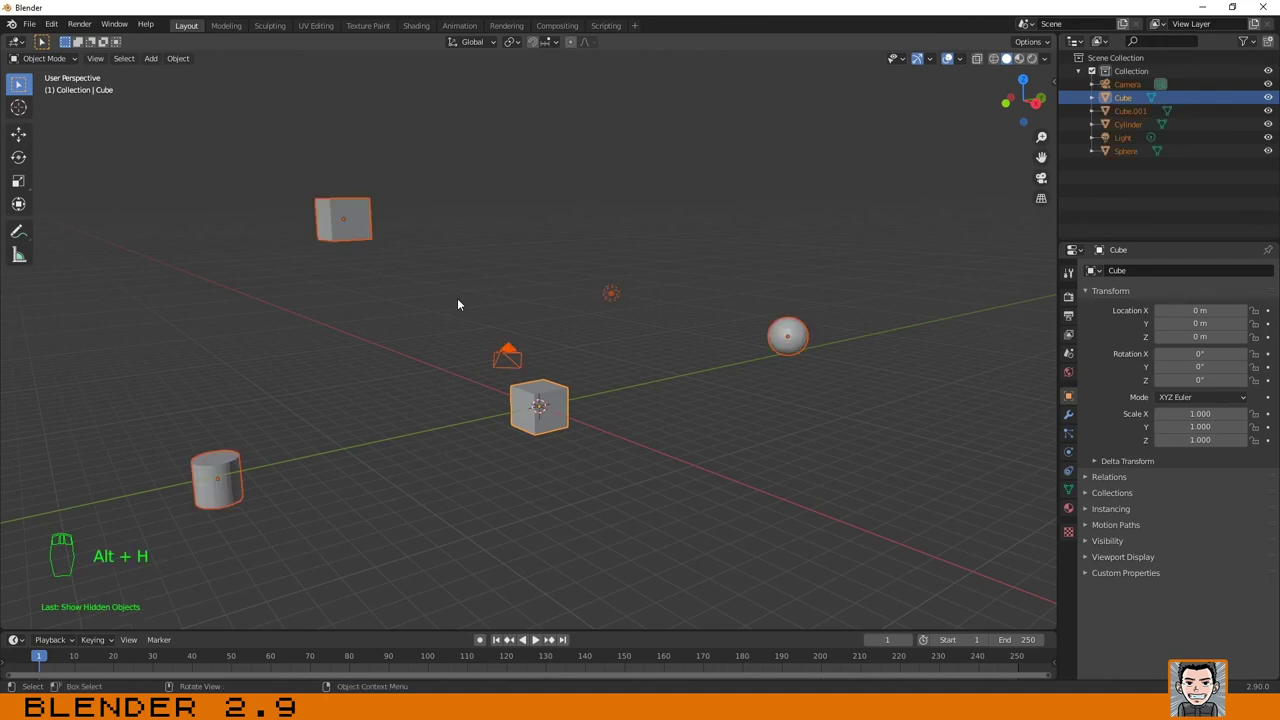
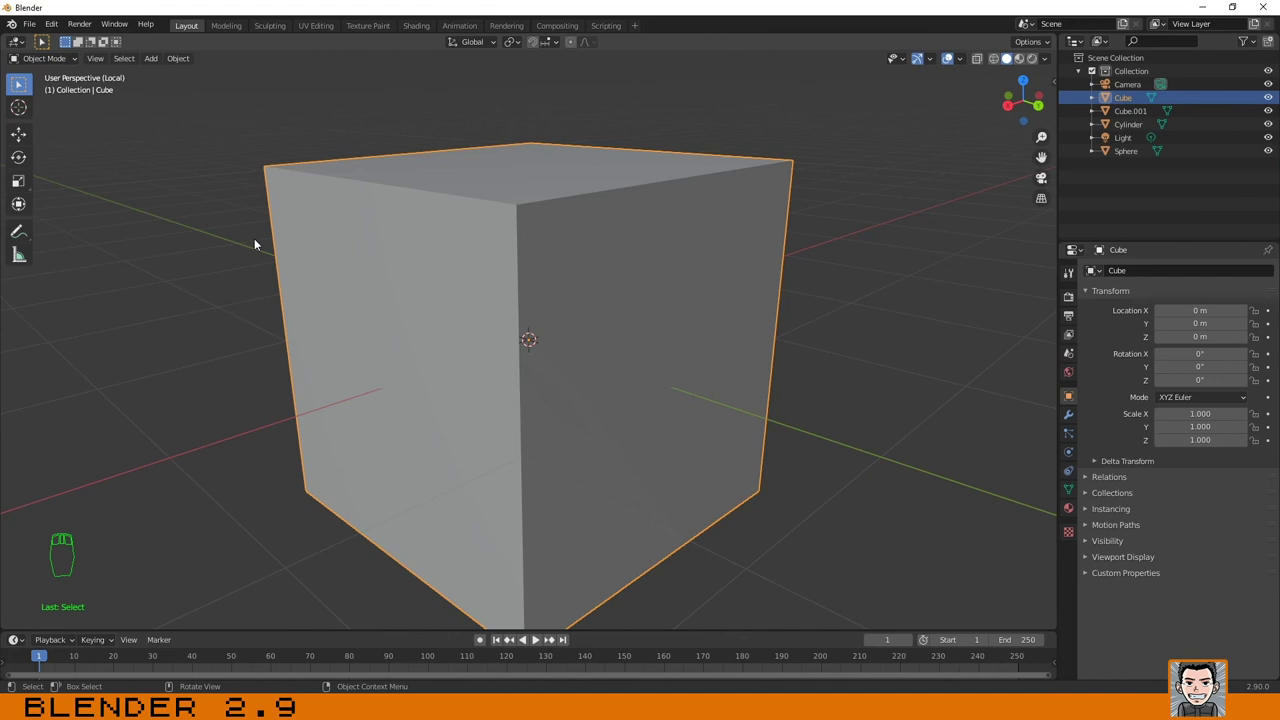
# Exit local view with Numpad / and orbit to inspect all objects around the cube.
pyautogui.press('KP_Divide')
pyautogui.moveTo(289, 216); pyautogui.dragTo(640, 346)
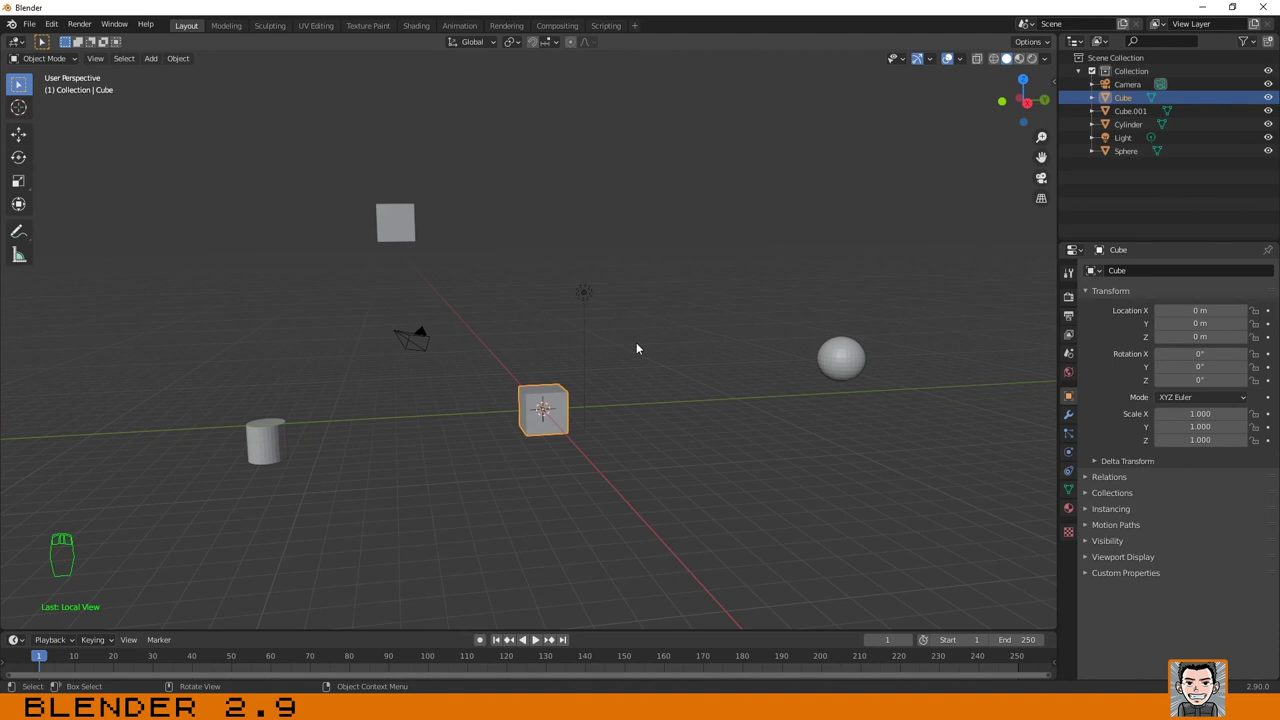
pyautogui.moveTo(713, 297); pyautogui.dragTo(550, 354)
pyautogui.moveTo(457, 374); pyautogui.dragTo(625, 355)
pyautogui.moveTo(809, 367); pyautogui.dragTo(765, 481)
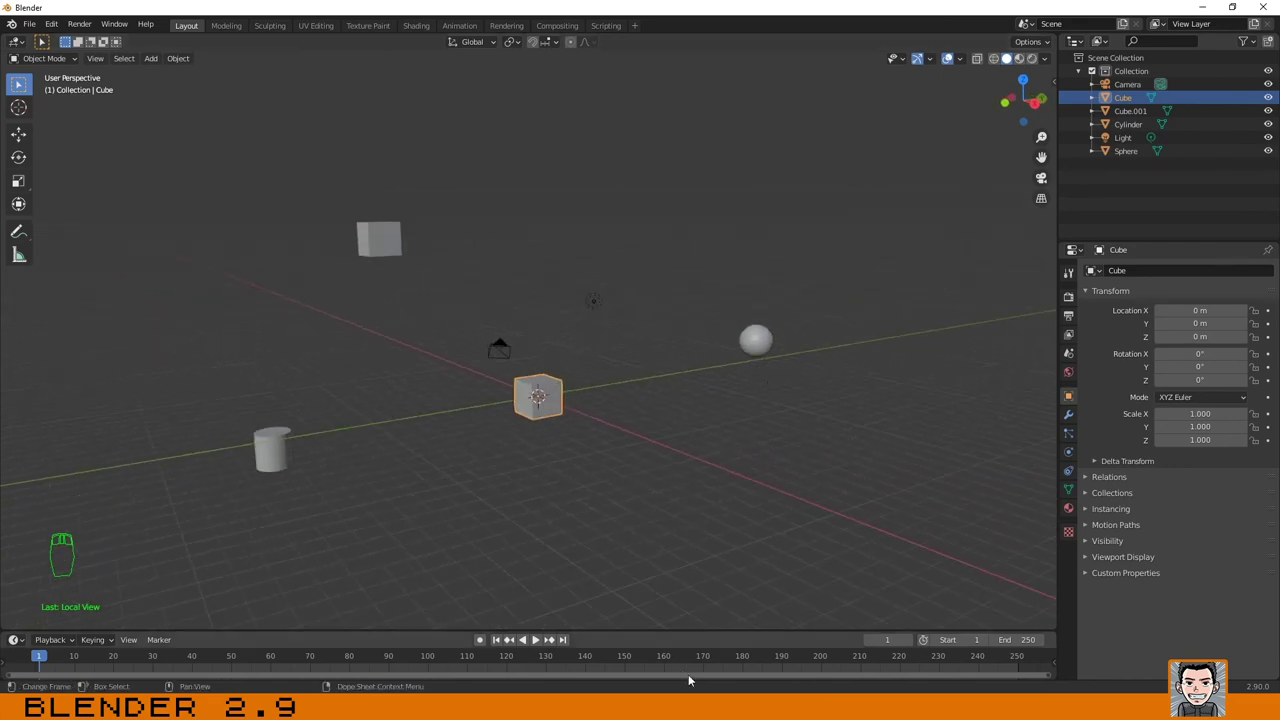